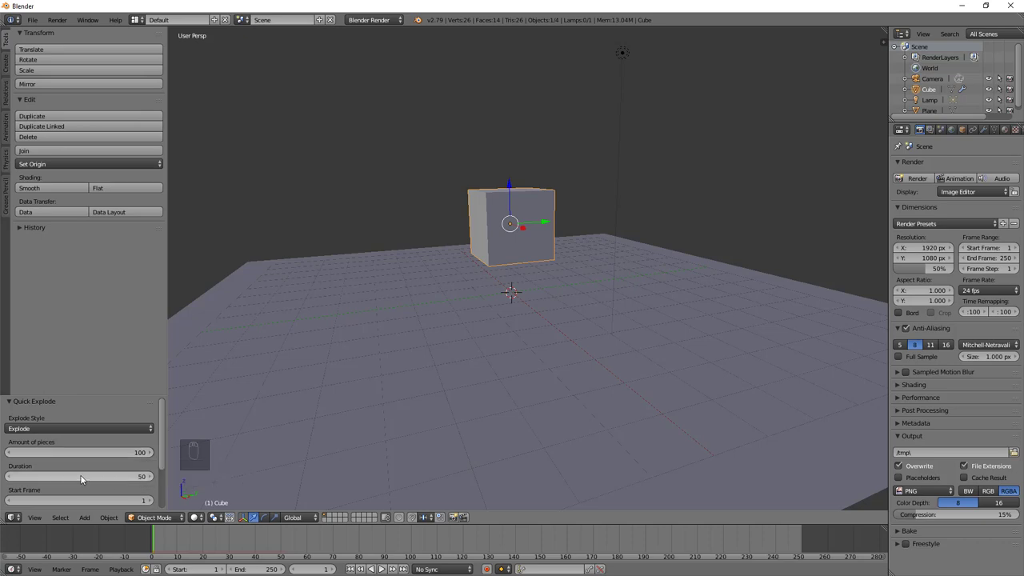
Orbit the viewport around the exploding cube
{"action": "left_click_drag", "start_coordinate": [83, 481], "coordinate": [73, 464]}
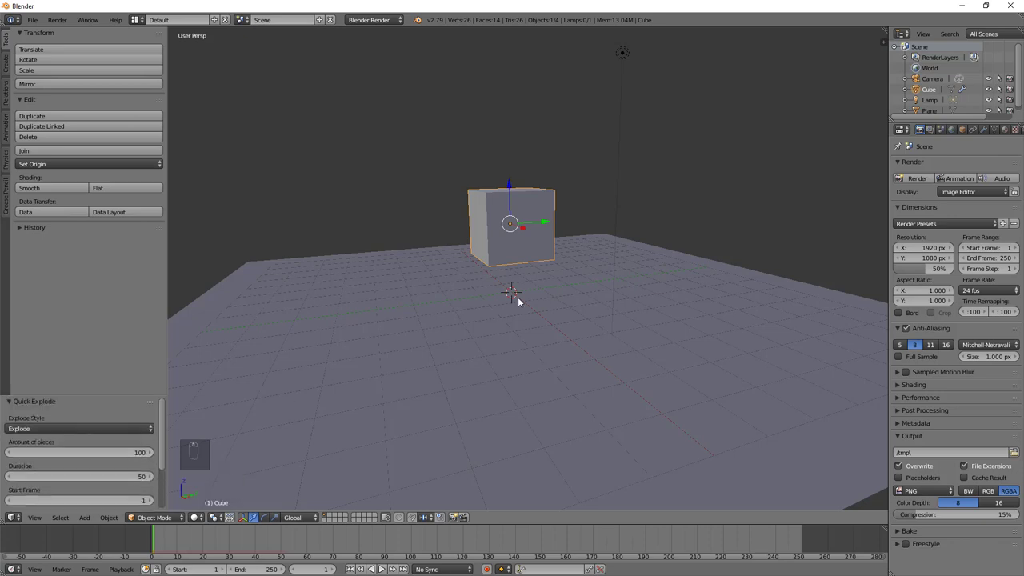
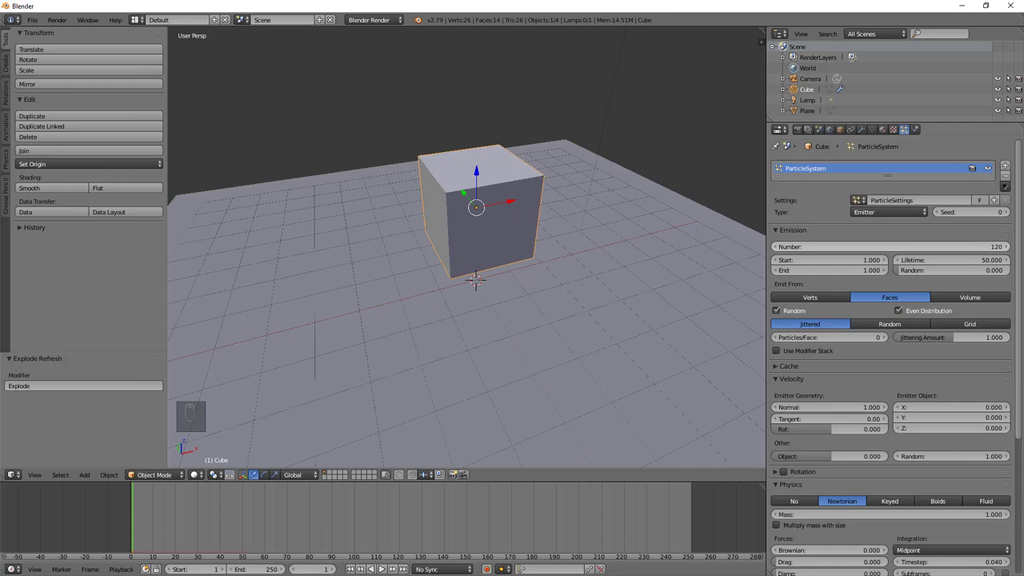
Subdivide the cube's mesh in Edit Mode with many cuts, then return to Object Mode to refresh the explosion
{"action": "left_click_drag", "start_coordinate": [443, 229], "coordinate": [449, 224]}
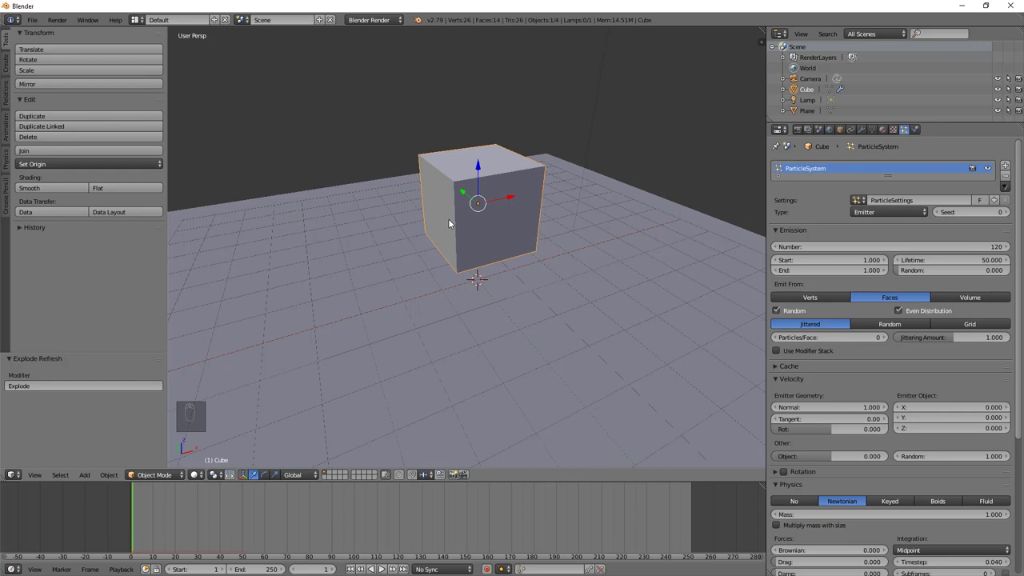
{"action": "left_click_drag", "start_coordinate": [464, 246], "coordinate": [471, 234]}
{"action": "key", "text": "Tab"}
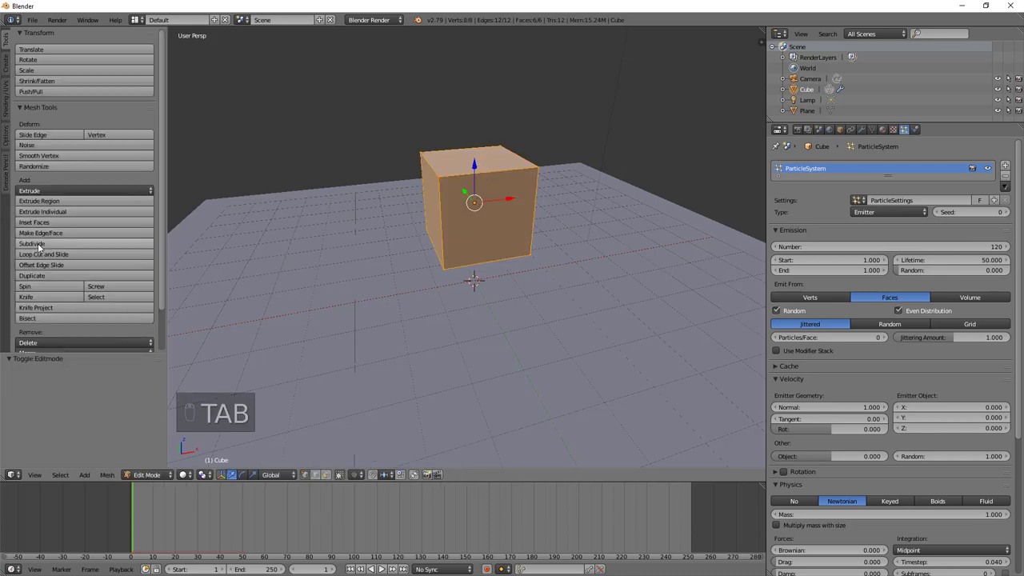
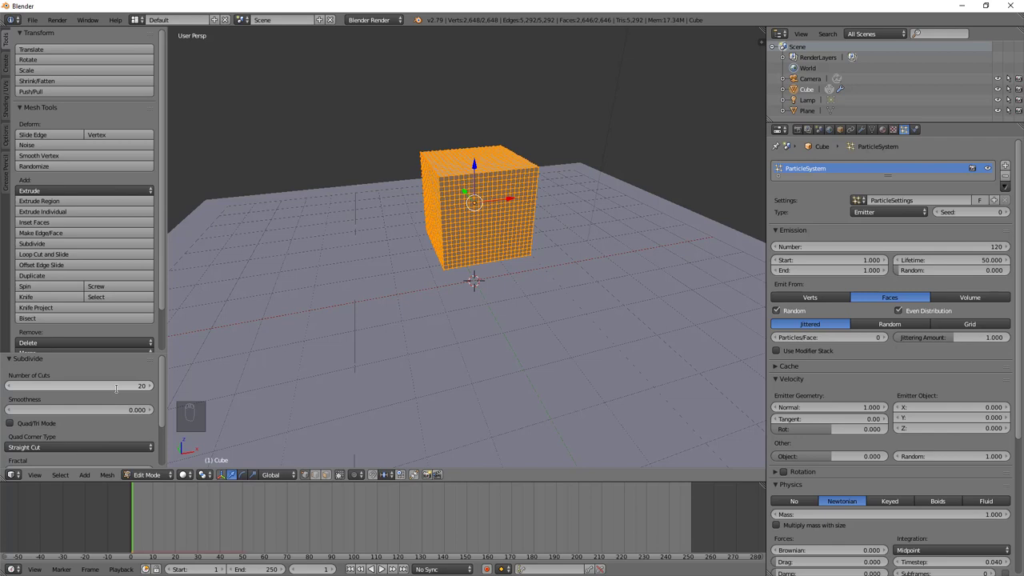
{"action": "key", "text": "Tab"}
{"action": "key", "text": "Tab"}
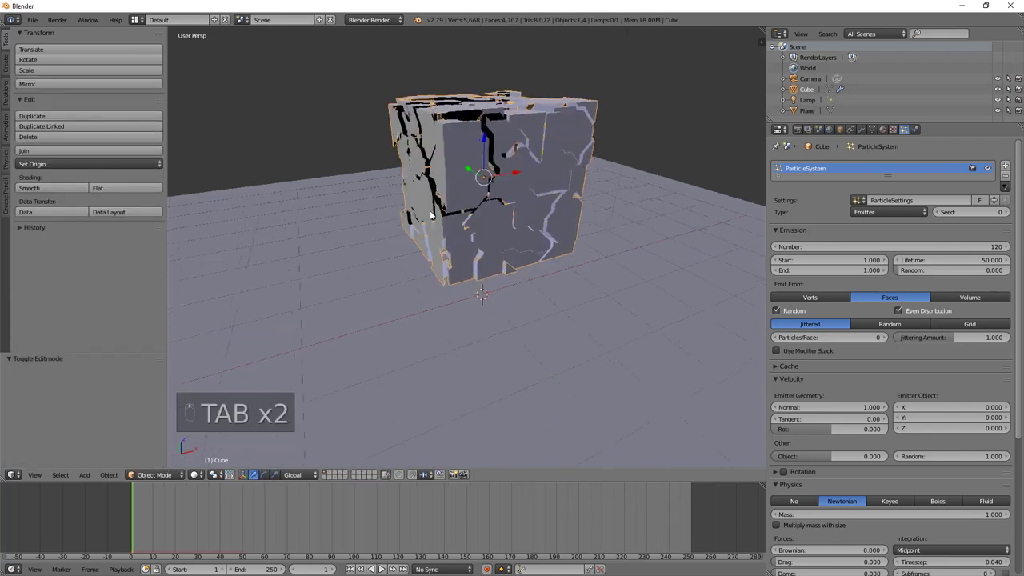
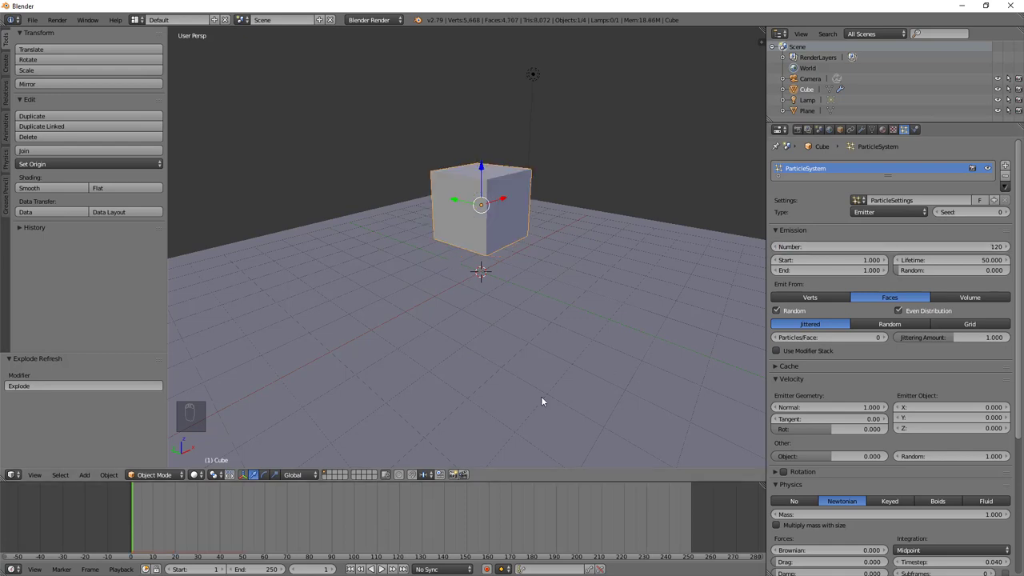
Subdivide the whole cube again with more cuts for finer fracture pieces, then return to Object Mode
{"action": "key", "text": "Tab"}
{"action": "key", "text": "Tab"}
{"action": "key", "text": "Tab"}
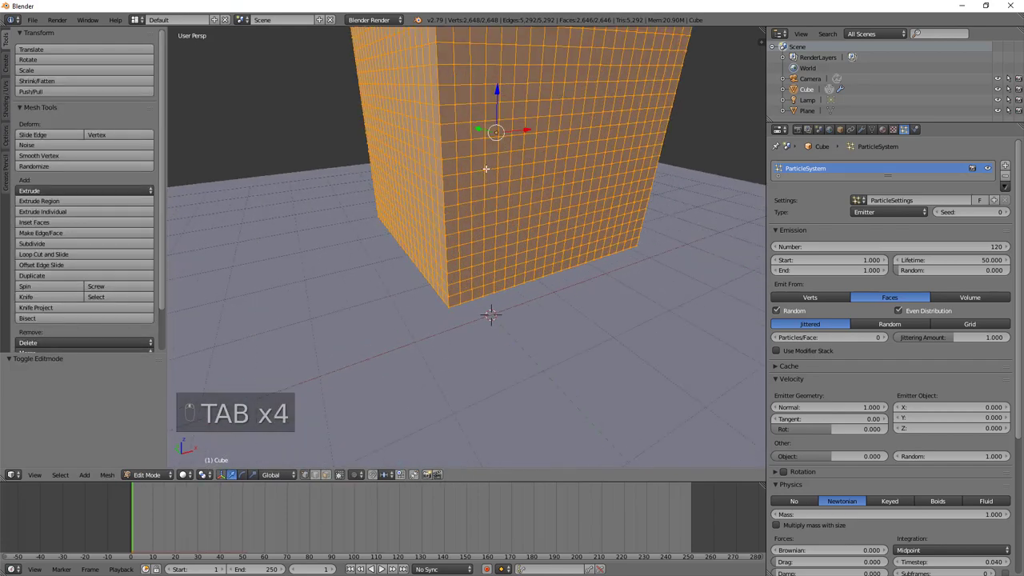
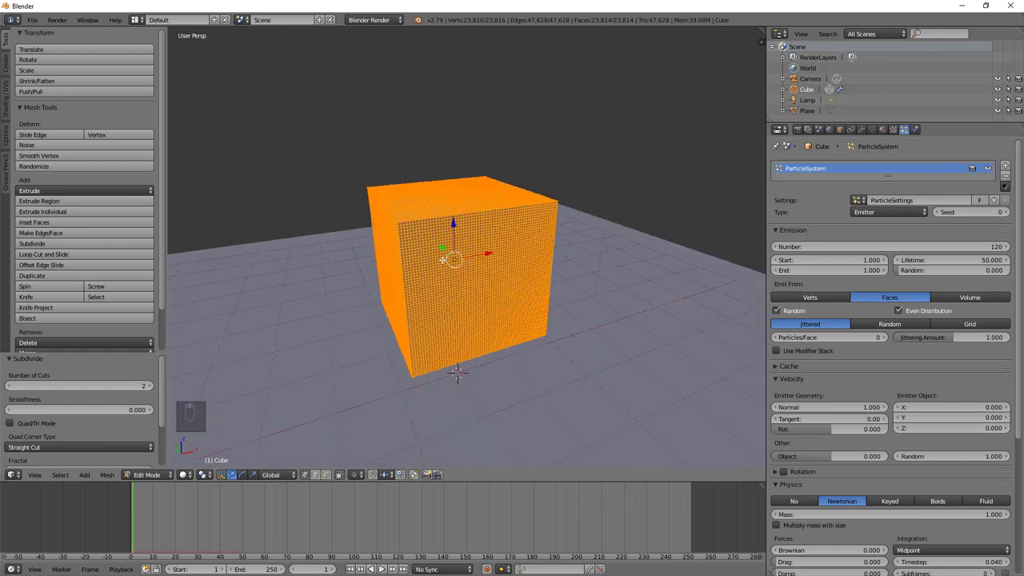
{"action": "key", "text": "Tab"}
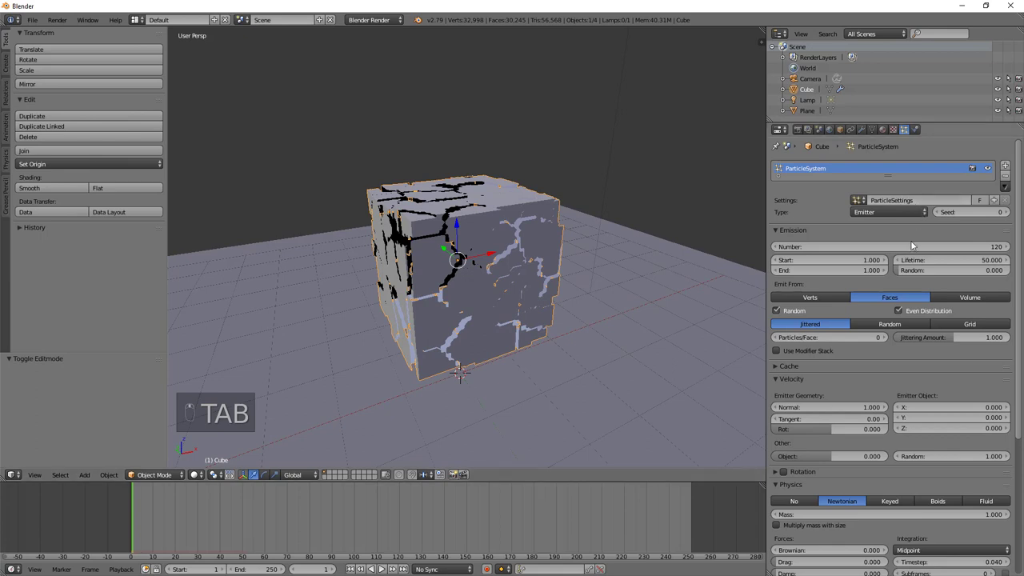
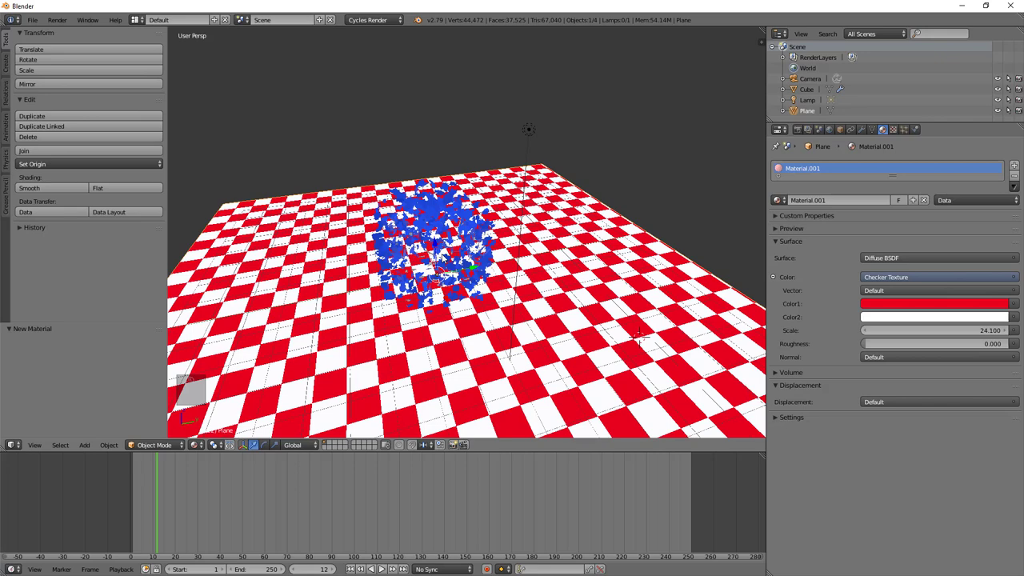
Enter camera view, select the camera and enable Lock Camera to View in the N panel
{"action": "key", "text": "KP_0"}
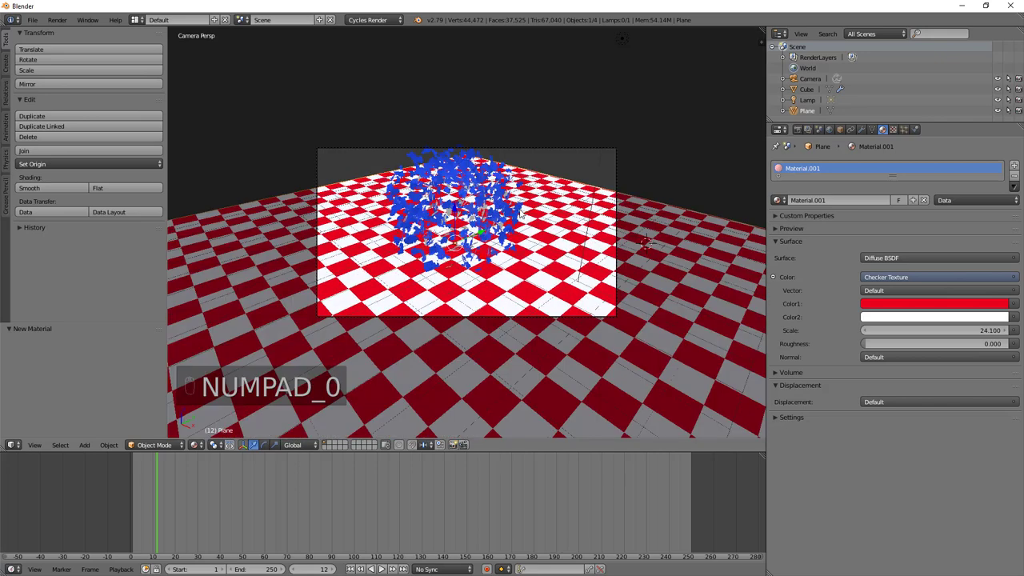
{"action": "left_click", "coordinate": [346, 257]}
{"action": "right_click", "coordinate": [346, 256]}
{"action": "key", "text": "n"}
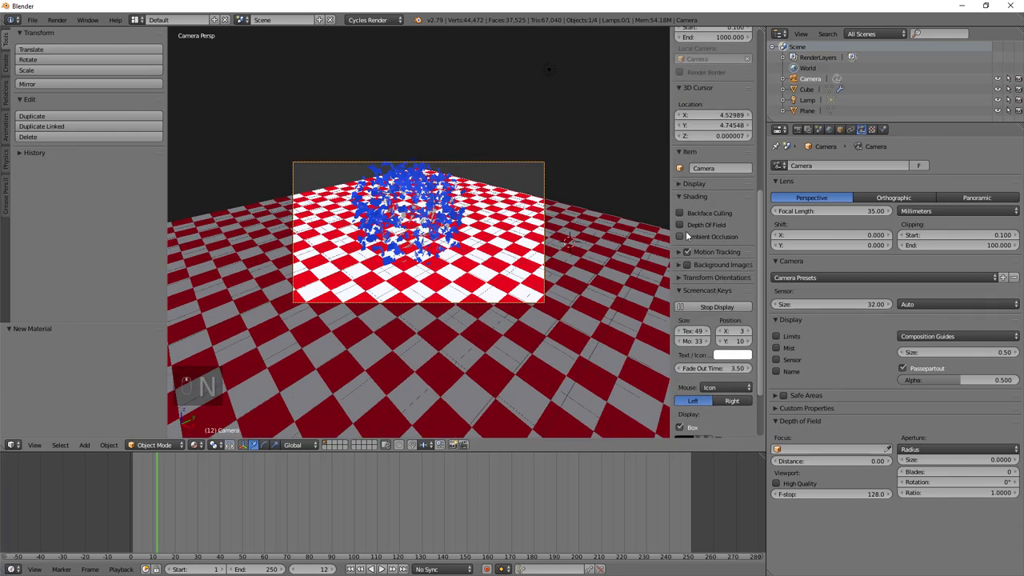
Pan and orbit to frame the fragments on the checkered plane through the locked camera
{"action": "middle_click", "coordinate": [316, 253]}
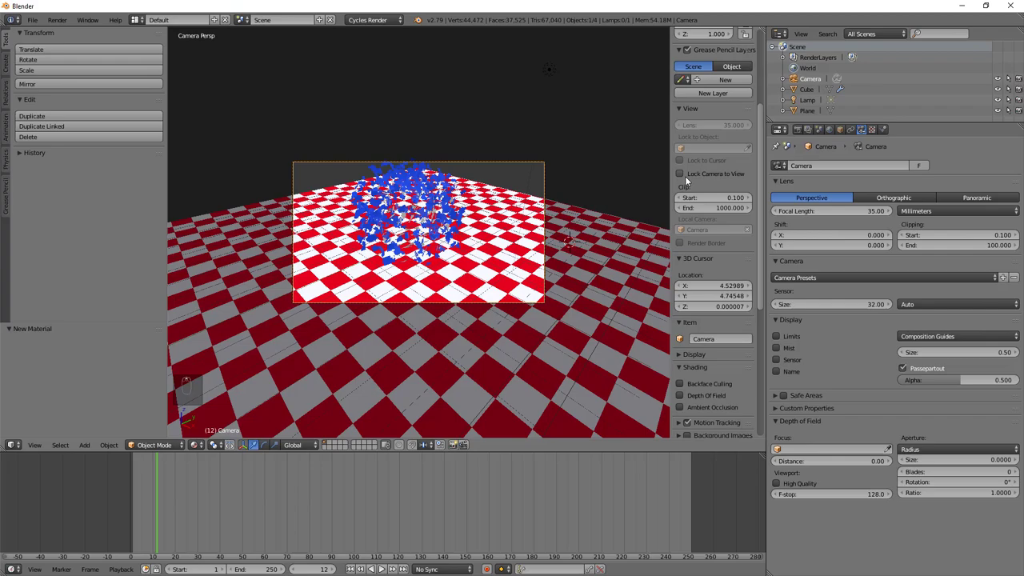
{"action": "left_click_drag", "start_coordinate": [685, 179], "coordinate": [422, 278]}
{"action": "middle_click", "coordinate": [309, 273]}
{"action": "middle_click", "coordinate": [405, 206]}
{"action": "middle_click", "coordinate": [477, 195]}
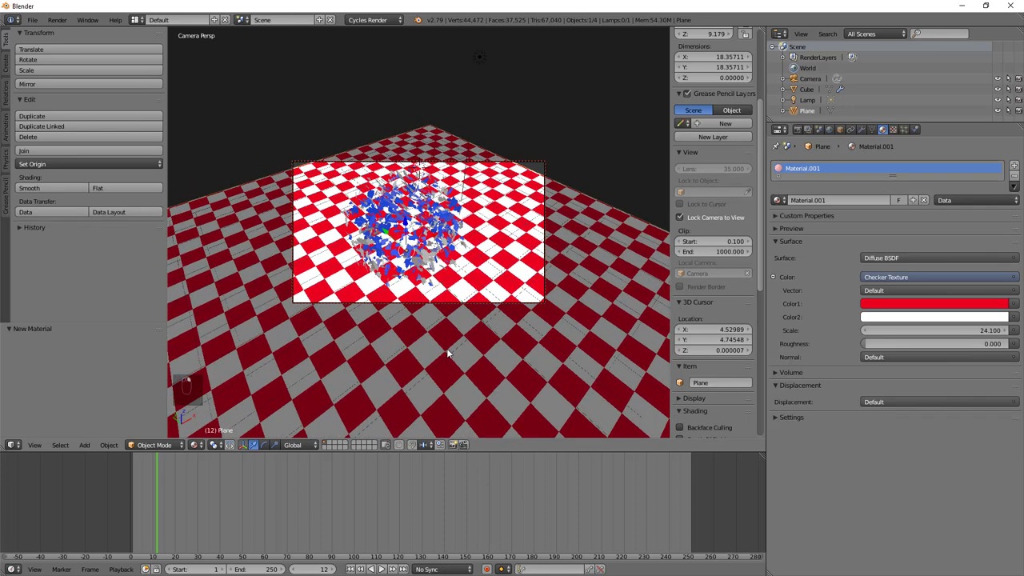
Preview the explosion animation and rewind to the first frame
{"action": "key", "text": "g"}
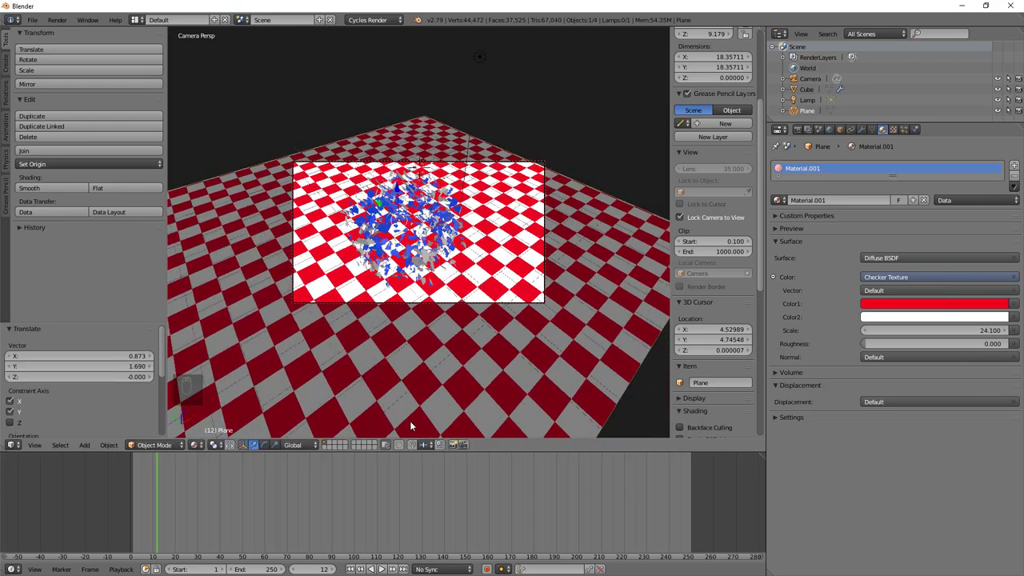
{"action": "left_click", "coordinate": [314, 181]}
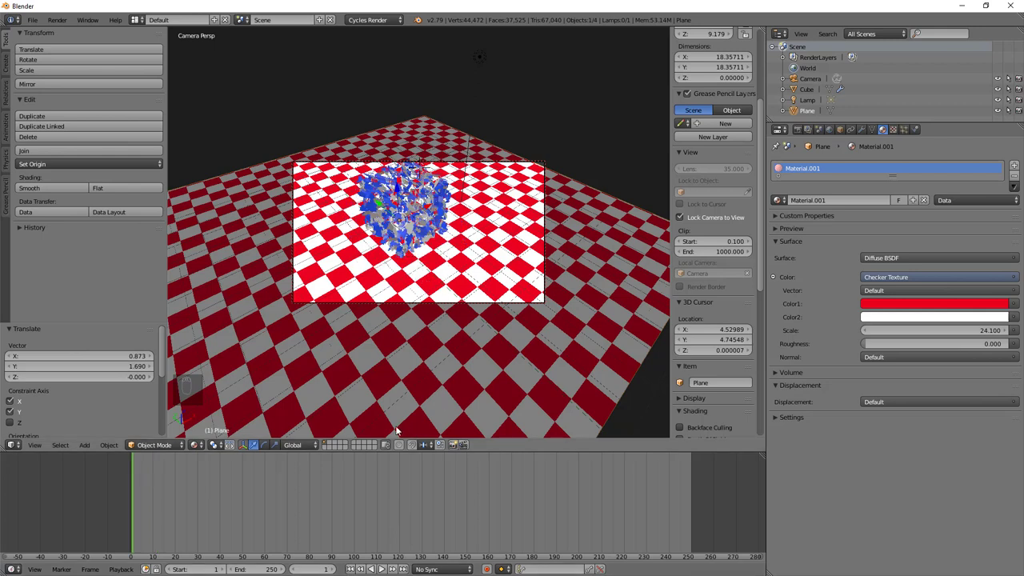
{"action": "left_click", "coordinate": [314, 181]}
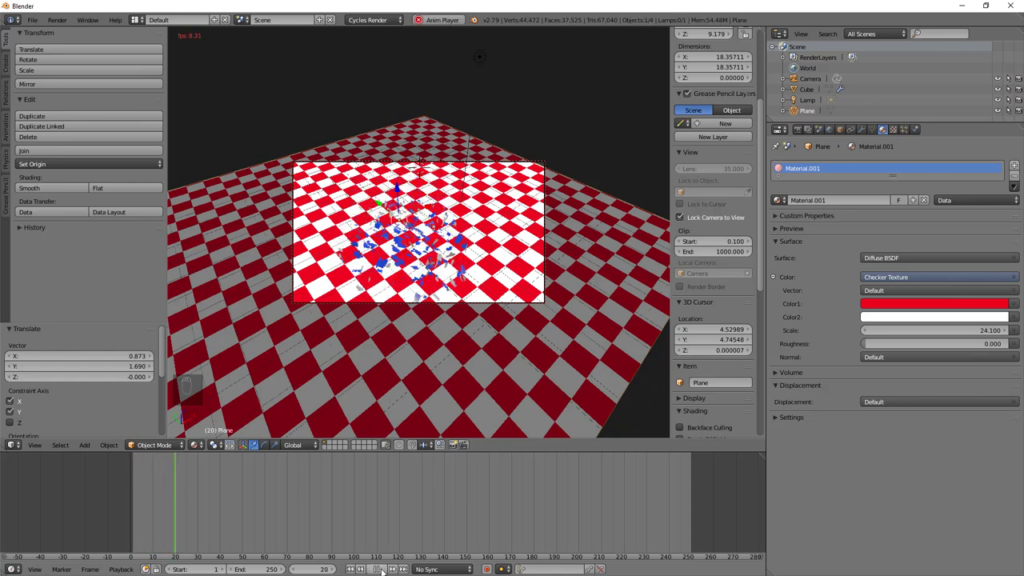
{"action": "left_click", "coordinate": [314, 181]}
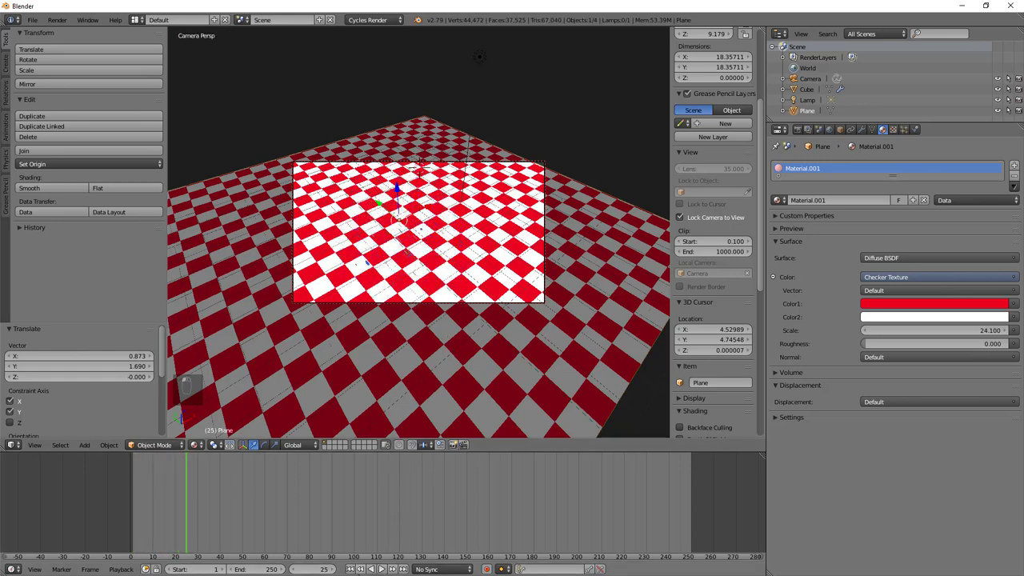
{"action": "left_click", "coordinate": [314, 180]}
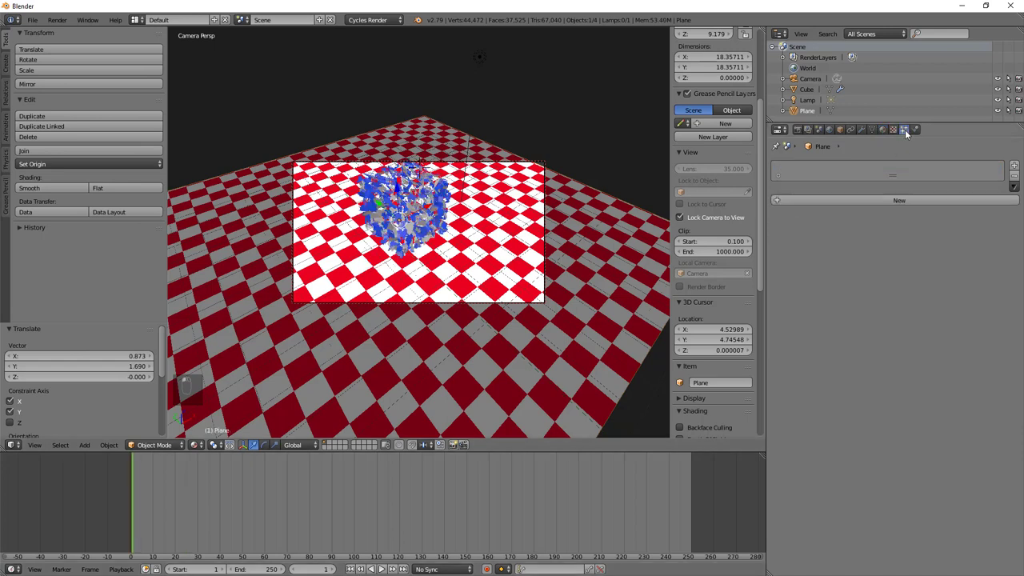
Move the camera slightly higher, then start scaling the checkered plane up to about 22 units
{"action": "right_click", "coordinate": [314, 180]}
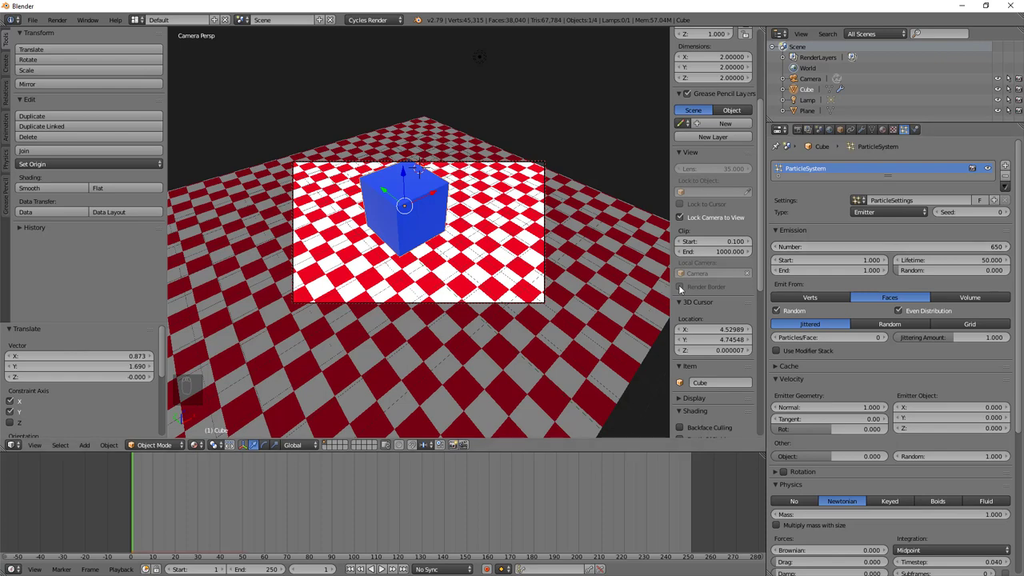
{"action": "right_click", "coordinate": [313, 180]}
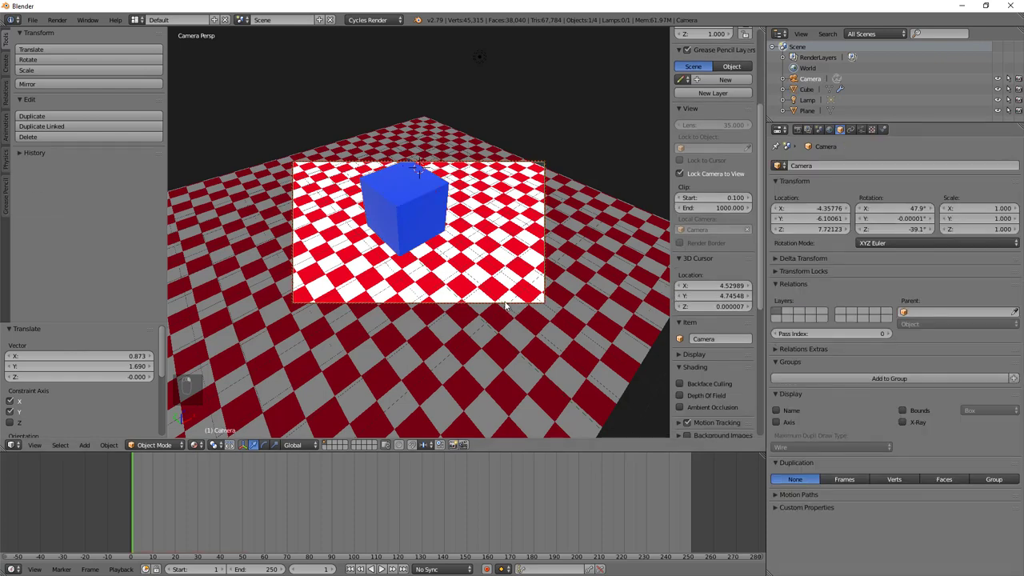
{"action": "key", "text": "g"}
{"action": "left_click_drag", "start_coordinate": [314, 181], "coordinate": [295, 208]}
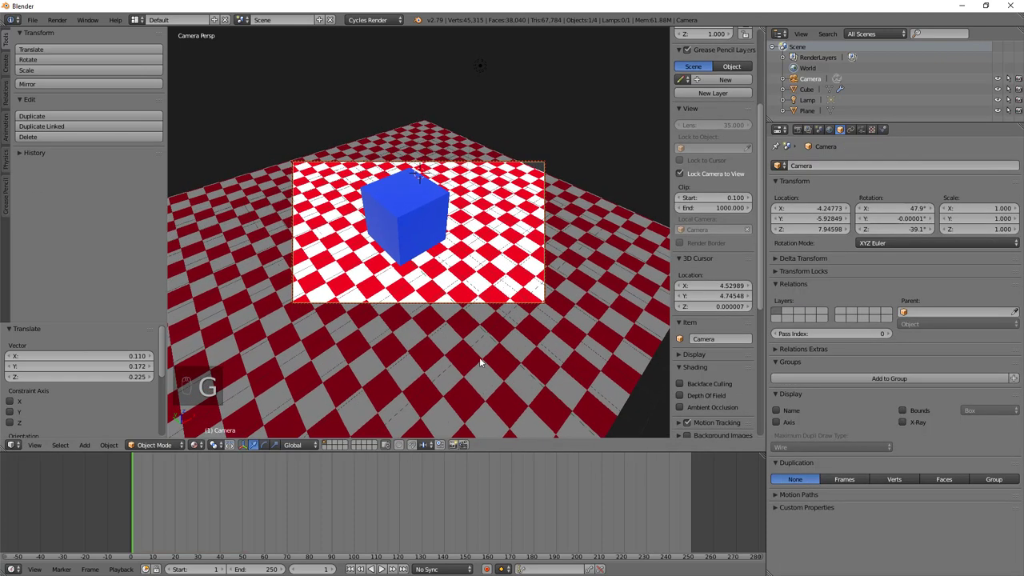
{"action": "left_click_drag", "start_coordinate": [295, 212], "coordinate": [314, 173]}
{"action": "key", "text": "s"}
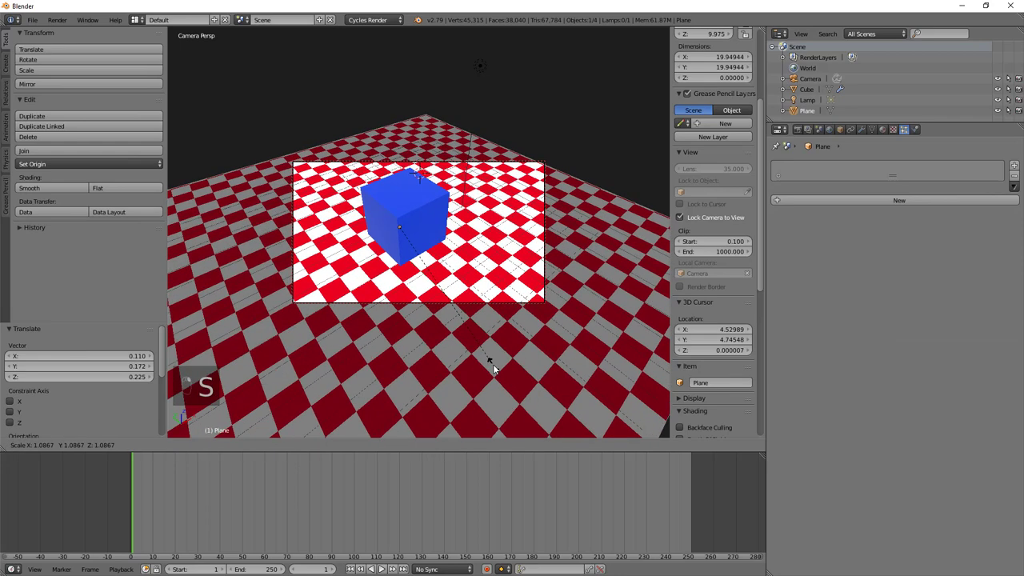
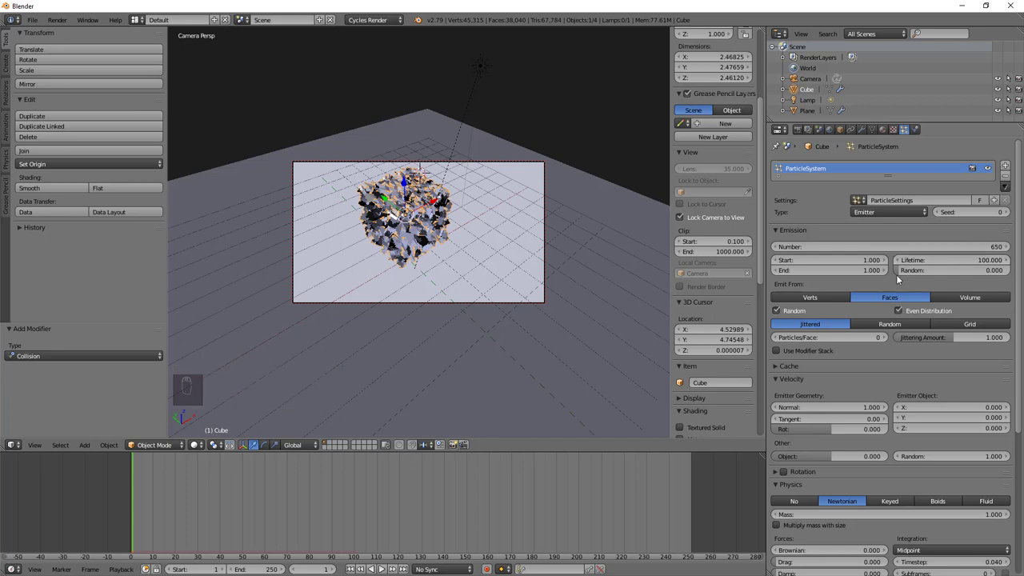
Enable particle Rotation with random values around 0.4 and set the fragments' spin speed
{"action": "left_click_drag", "start_coordinate": [898, 279], "coordinate": [784, 410]}
{"action": "left_click_drag", "start_coordinate": [784, 411], "coordinate": [405, 210]}
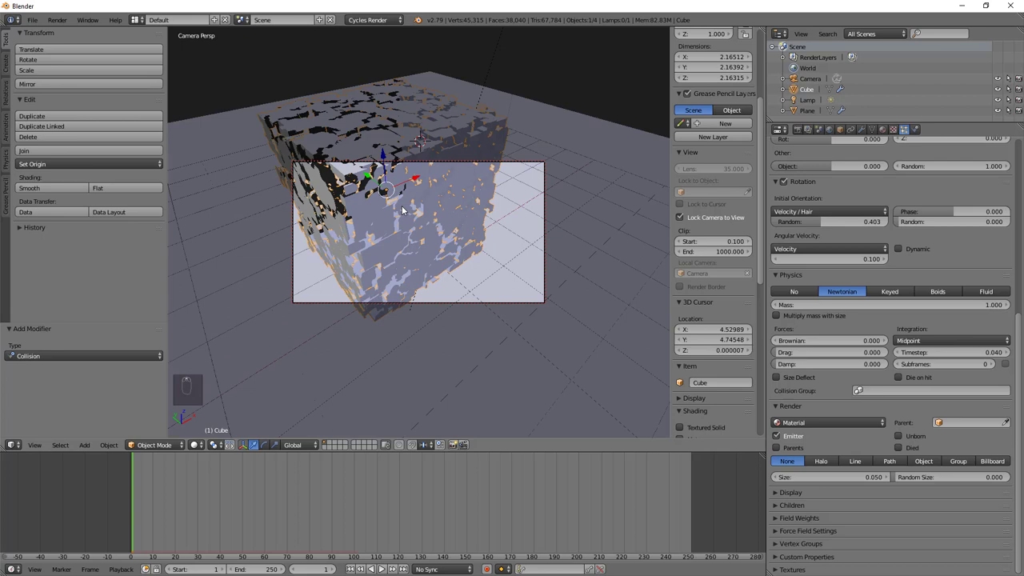
Uncheck Lock Camera to View and switch off Cut Edges on the cube's Explode modifier
{"action": "key", "text": "ctrl+z"}
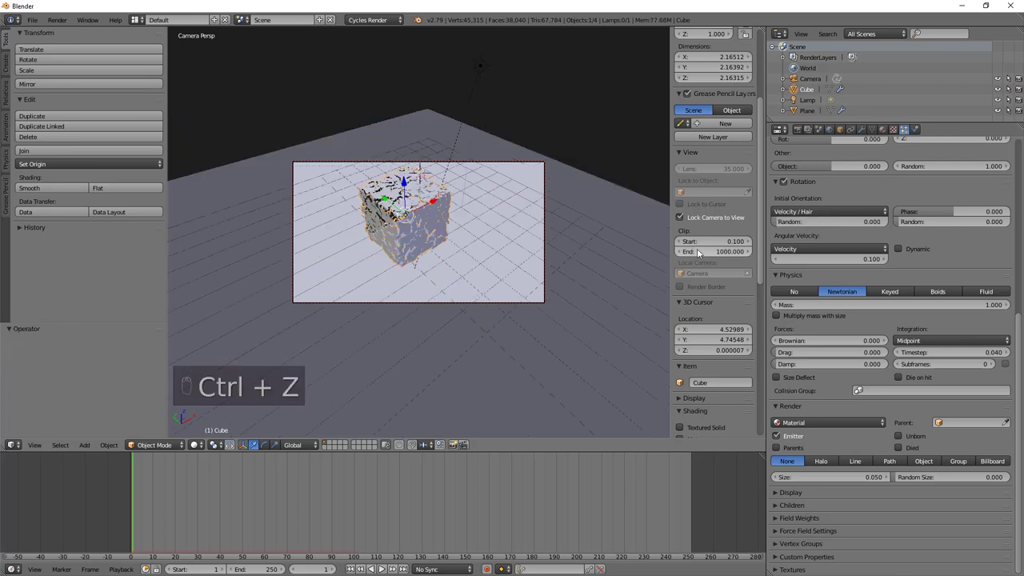
{"action": "left_click", "coordinate": [524, 235]}
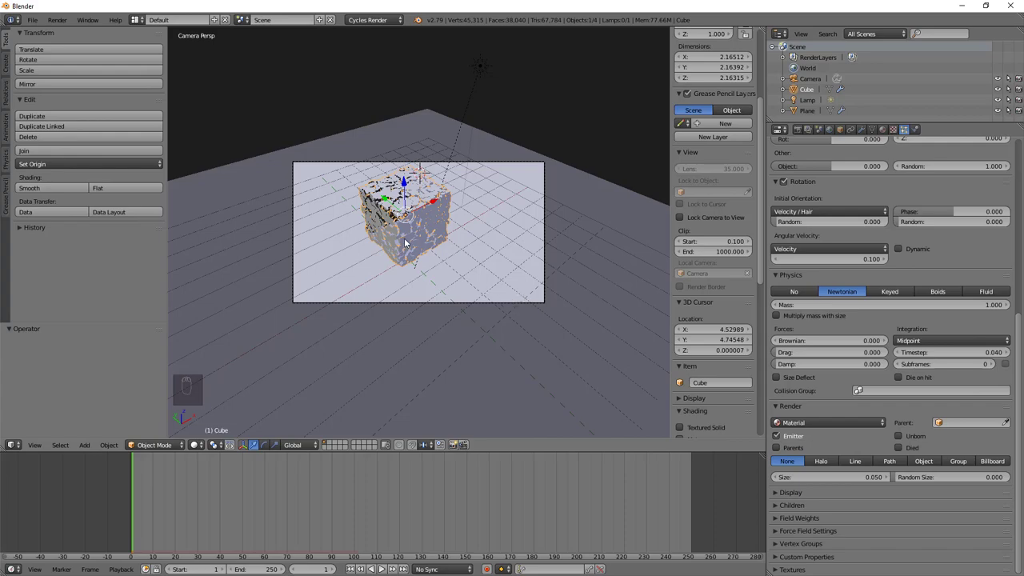
{"action": "left_click", "coordinate": [421, 321]}
{"action": "left_click", "coordinate": [427, 257]}
Orbit and zoom in close to inspect the inside of the shattered cube
{"action": "middle_click", "coordinate": [416, 209]}
{"action": "left_click_drag", "start_coordinate": [428, 210], "coordinate": [433, 307]}
{"action": "left_click_drag", "start_coordinate": [432, 307], "coordinate": [498, 174]}
{"action": "middle_click", "coordinate": [498, 174]}
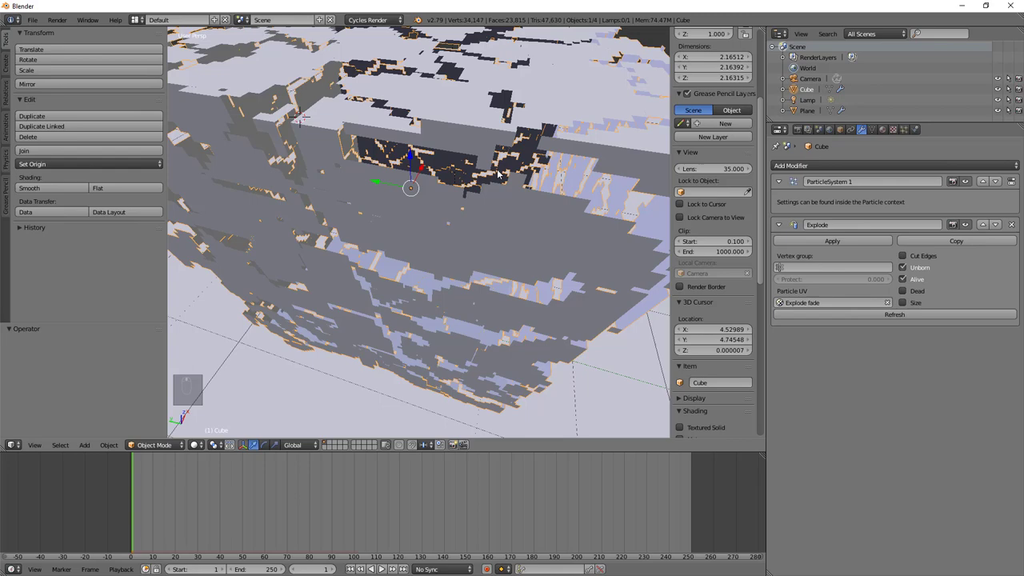
{"action": "middle_click", "coordinate": [497, 175]}
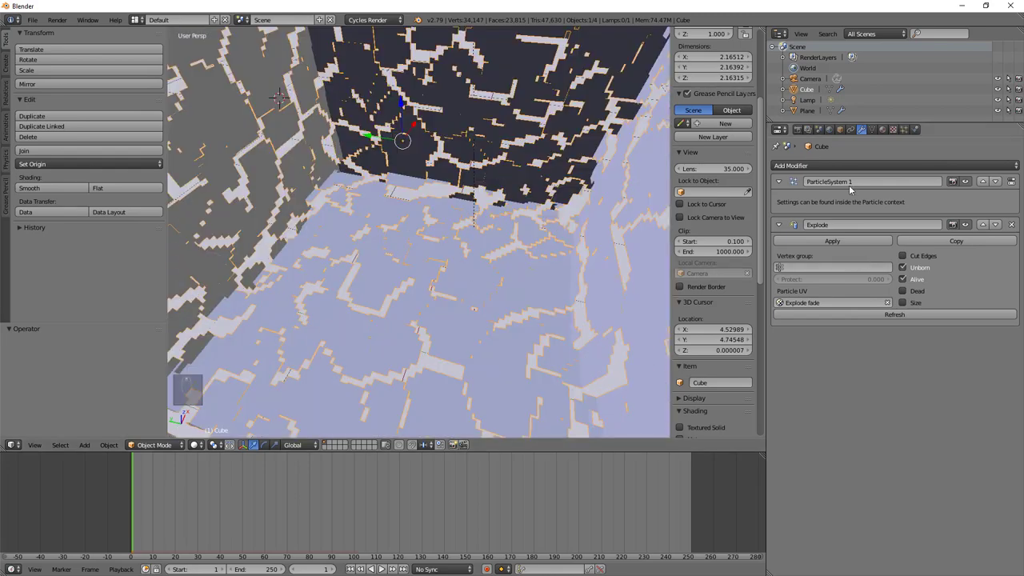
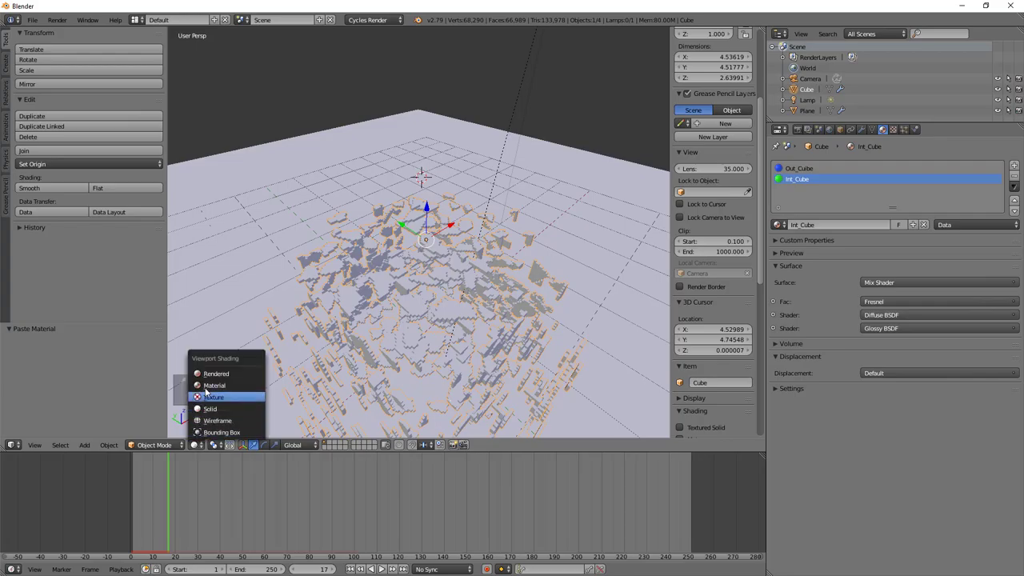
Watch the solidified fragments scatter across the plane from several angles, then stop playback
{"action": "left_click_drag", "start_coordinate": [206, 388], "coordinate": [376, 329]}
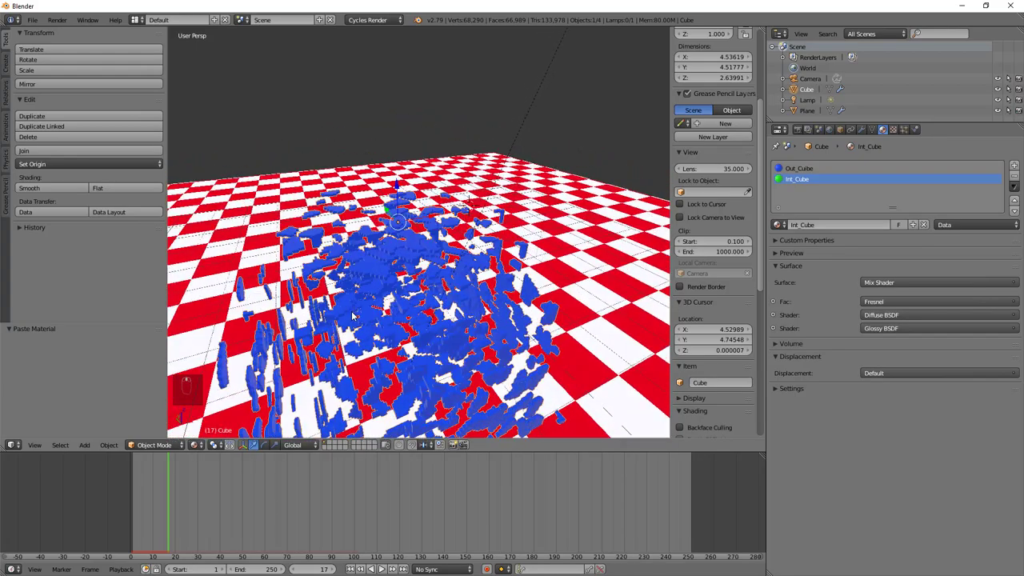
{"action": "middle_click", "coordinate": [339, 292]}
{"action": "middle_click", "coordinate": [340, 294]}
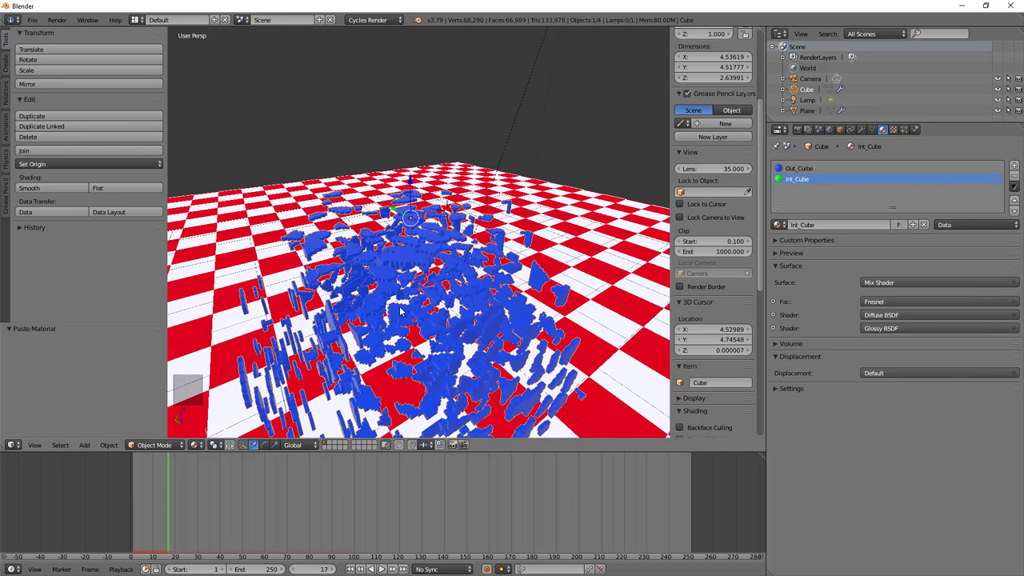
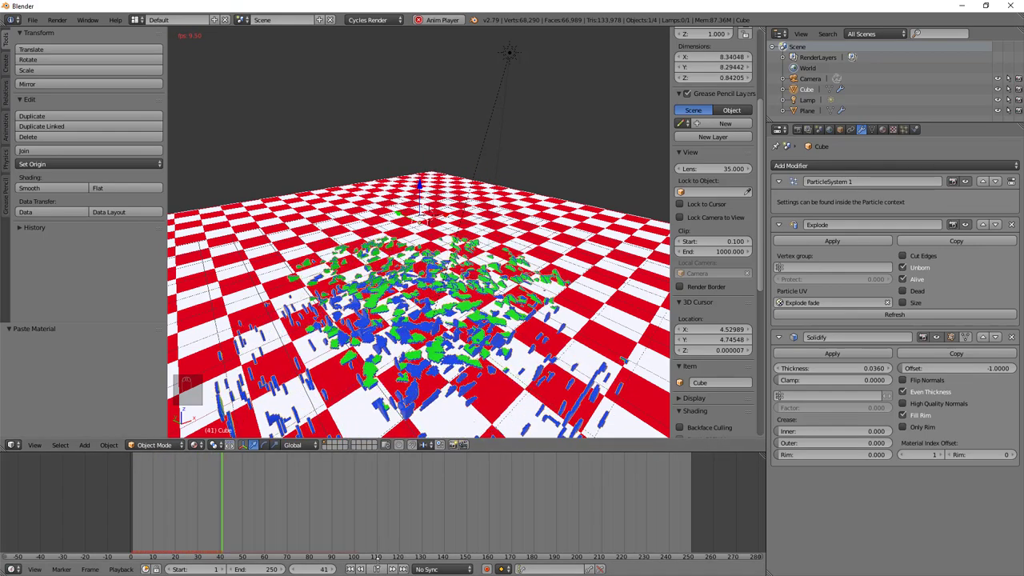
{"action": "left_click", "coordinate": [296, 309]}
{"action": "left_click", "coordinate": [371, 347]}
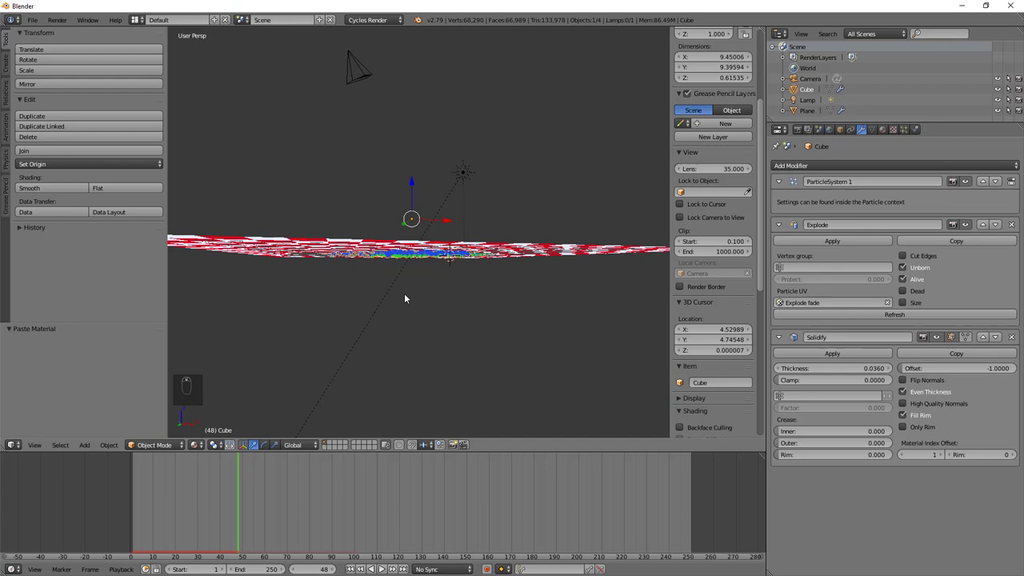
Extrude the checkered plane downward into a thick slab
{"action": "right_click", "coordinate": [387, 177]}
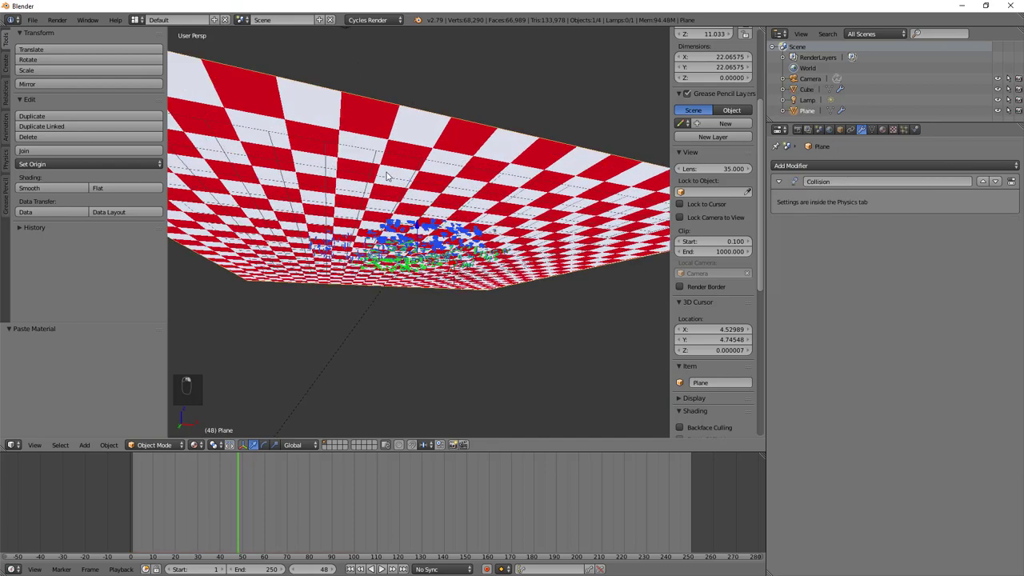
{"action": "key", "text": "Tab"}
{"action": "key", "text": "e"}
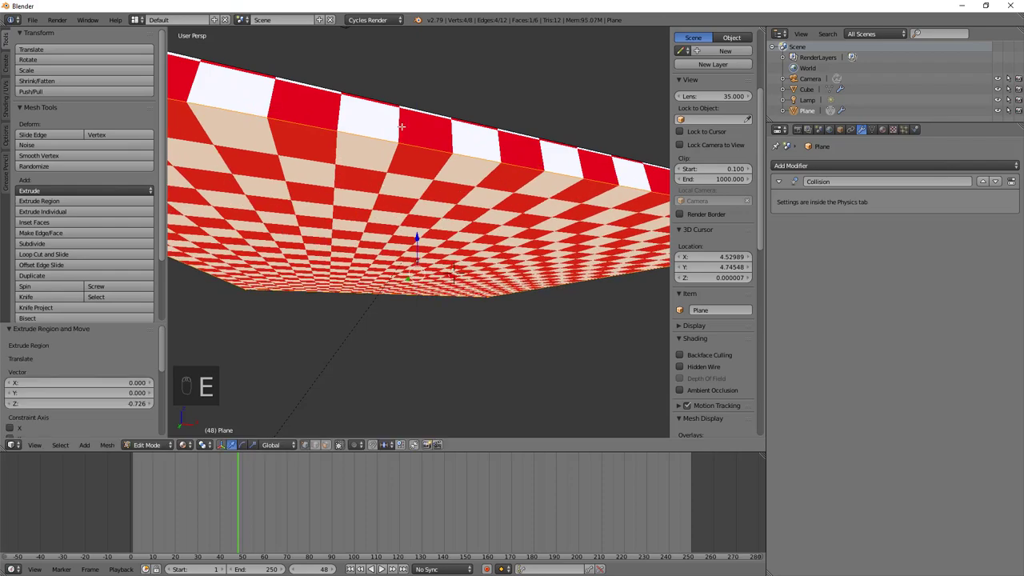
{"action": "key", "text": "Tab"}
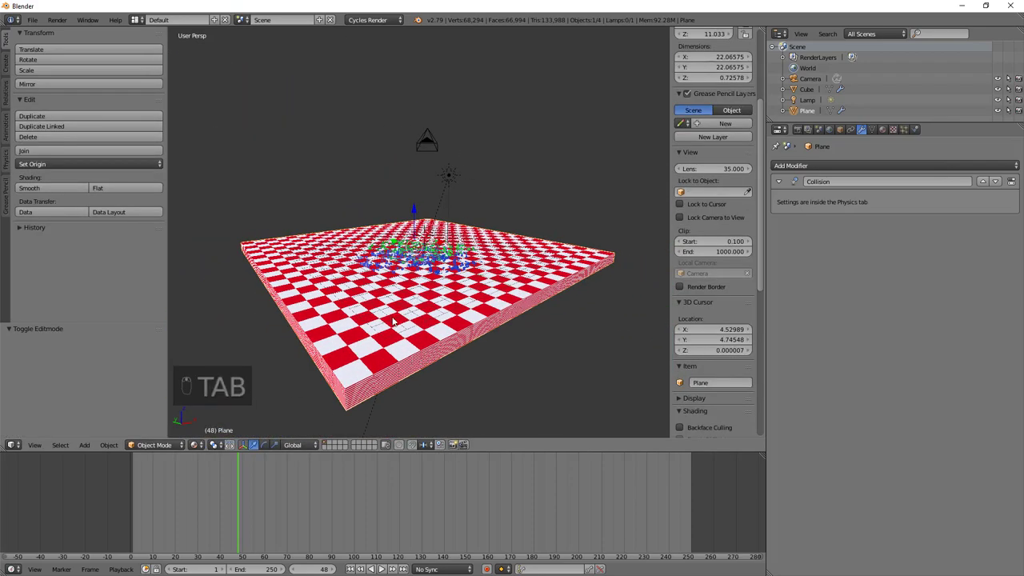
Inspect the thickened slab and rewind the animation to frame 1
{"action": "left_click_drag", "start_coordinate": [337, 266], "coordinate": [467, 268]}
{"action": "middle_click", "coordinate": [467, 268]}
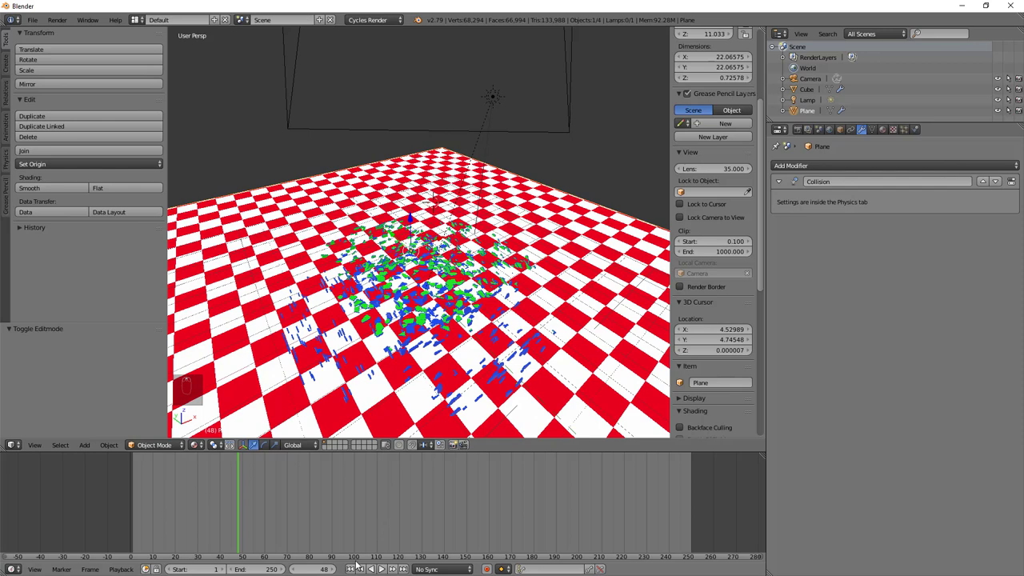
{"action": "left_click", "coordinate": [352, 188]}
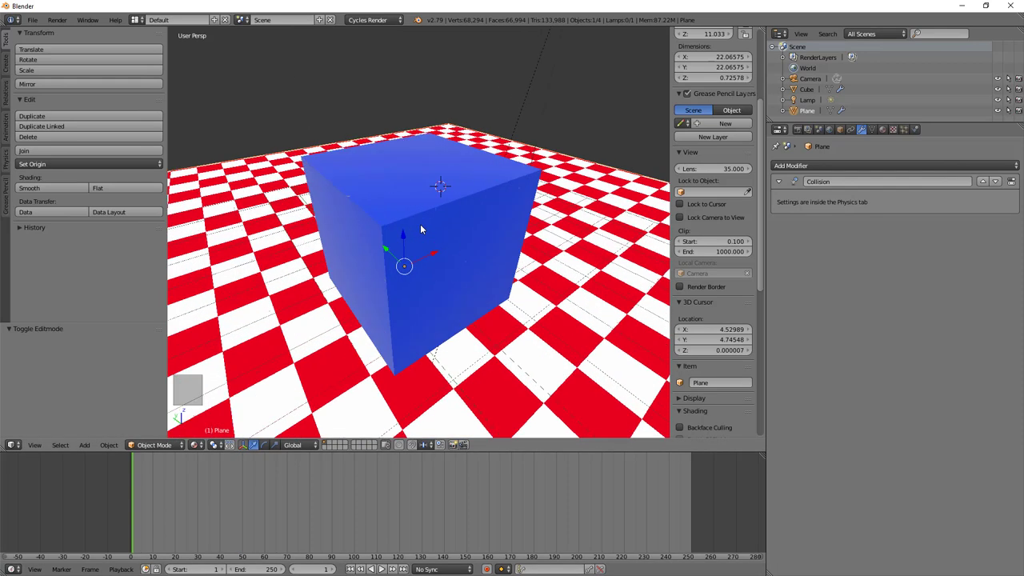
Enter Edit Mode on the slab plane and switch to face selection mode
{"action": "key", "text": "Tab"}
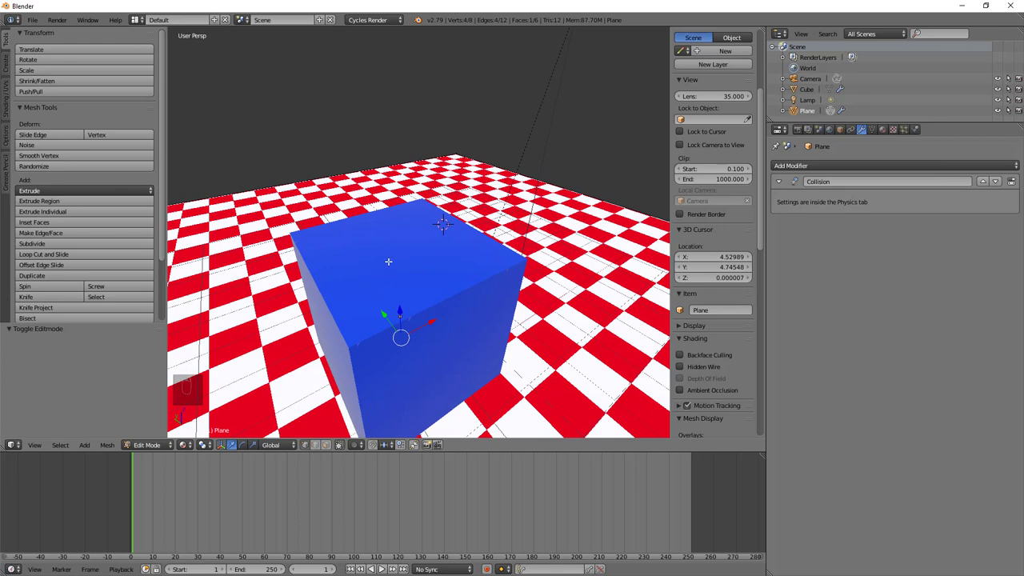
{"action": "key", "text": "ctrl+Tab"}
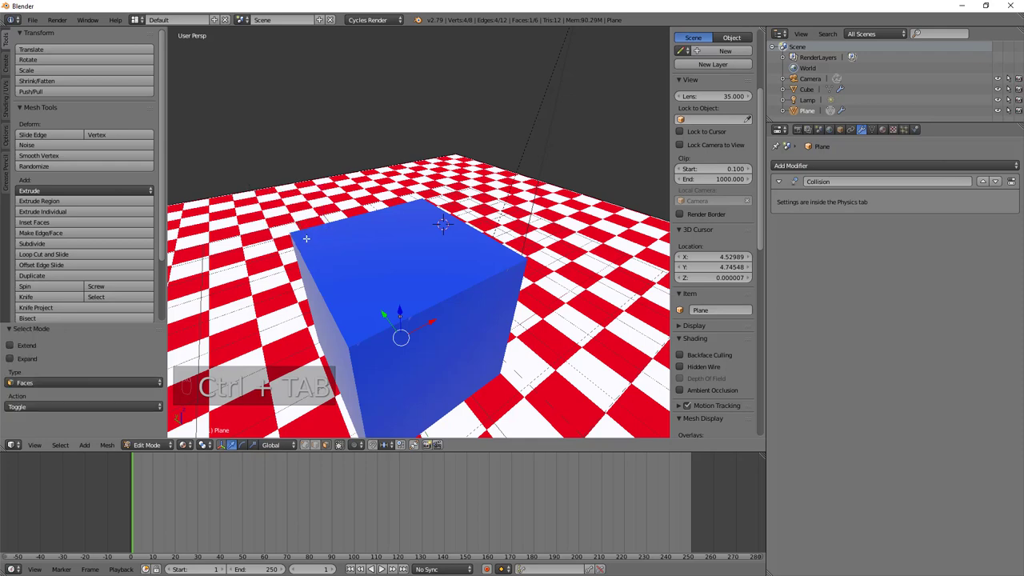
{"action": "left_click_drag", "start_coordinate": [315, 214], "coordinate": [344, 216]}
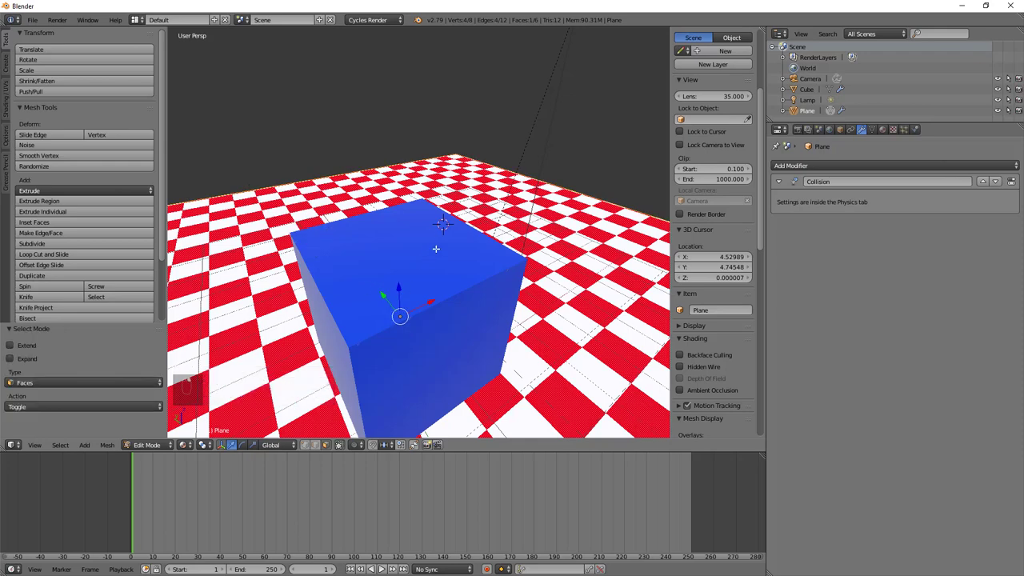
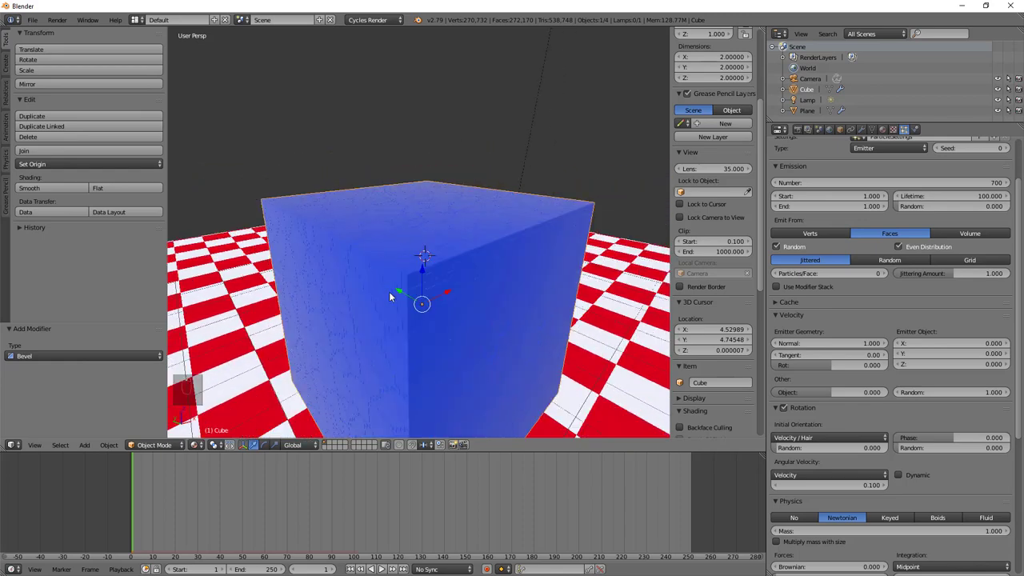
Reframe the view to see the whole scene and the shattered cube
{"action": "left_click_drag", "start_coordinate": [401, 293], "coordinate": [444, 231]}
{"action": "middle_click", "coordinate": [415, 236]}
{"action": "left_click_drag", "start_coordinate": [317, 305], "coordinate": [372, 303]}
{"action": "middle_click", "coordinate": [459, 289]}
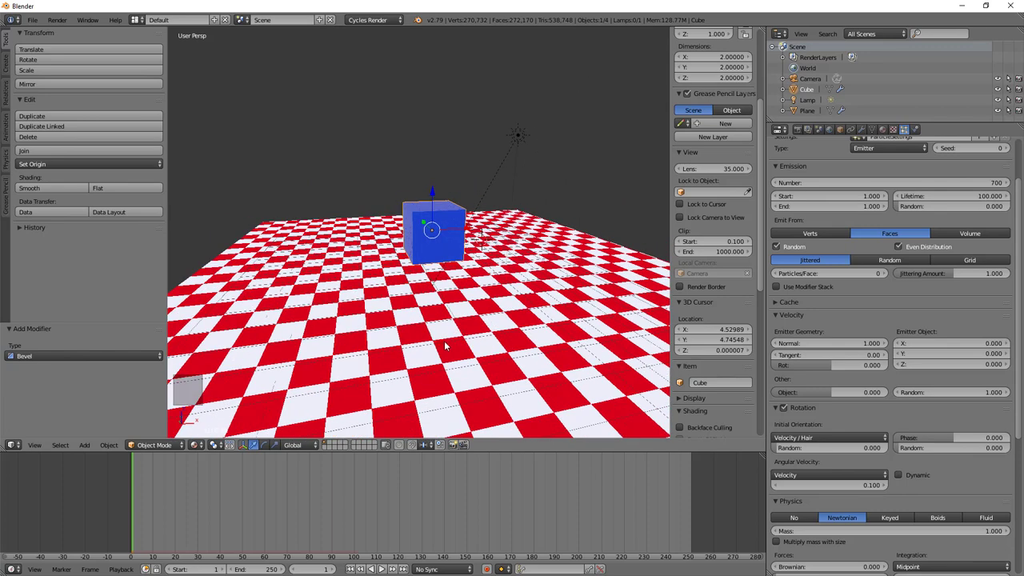
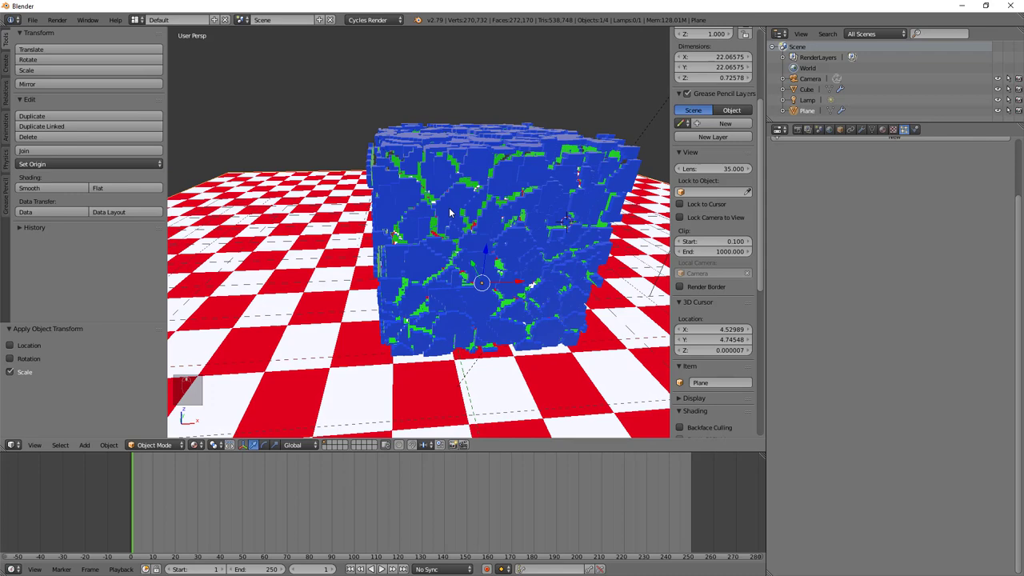
{"action": "left_click_drag", "start_coordinate": [449, 168], "coordinate": [462, 244]}
{"action": "middle_click", "coordinate": [461, 244]}
Select the fractured cube and apply its scale with Ctrl+A
{"action": "right_click", "coordinate": [461, 244]}
{"action": "key", "text": "ctrl+a"}
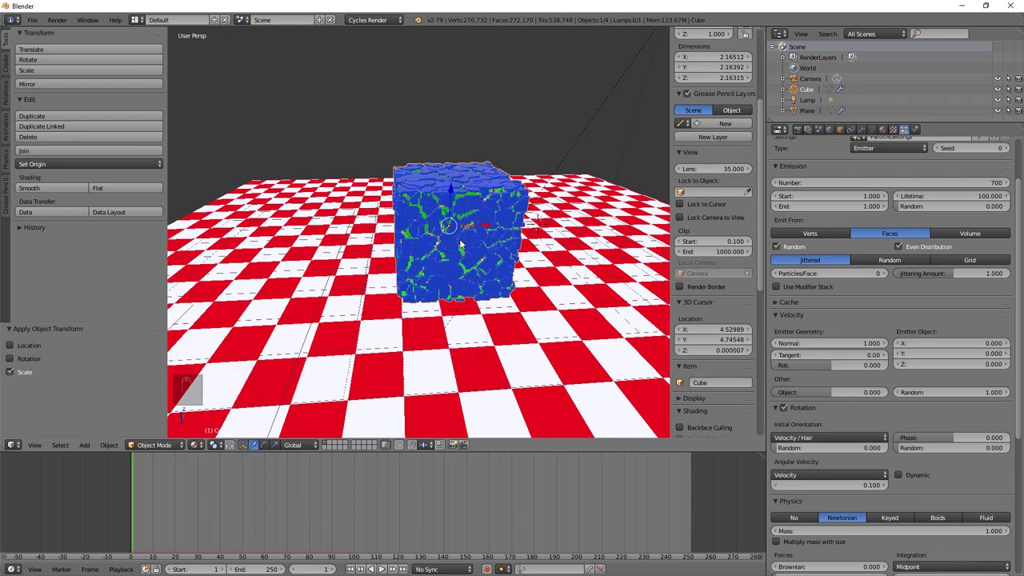
{"action": "right_click", "coordinate": [444, 249]}
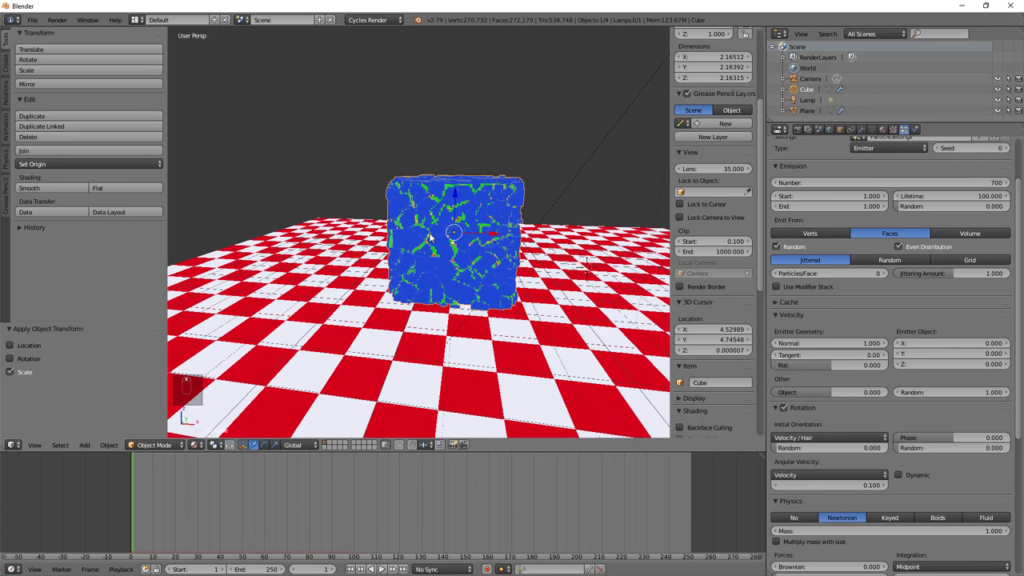
{"action": "middle_click", "coordinate": [460, 235]}
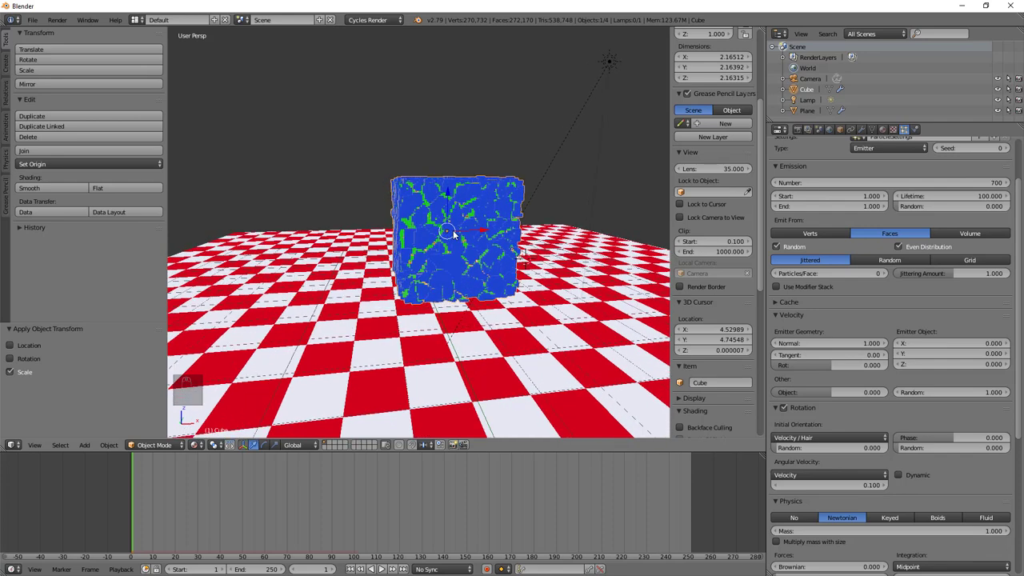
Bring up the apply-transform menu on the cube to apply its location
{"action": "key", "text": "ctrl+a"}
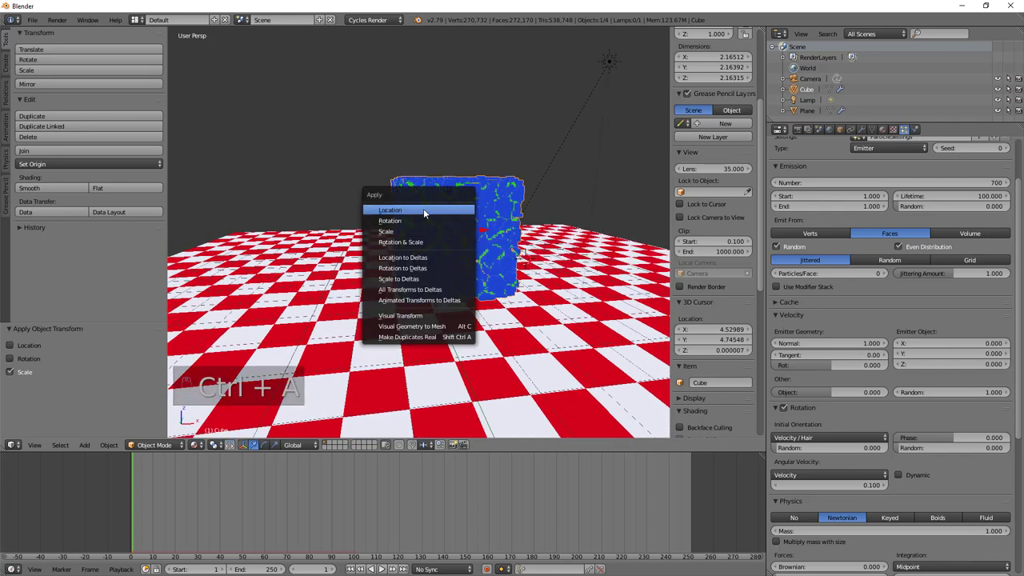
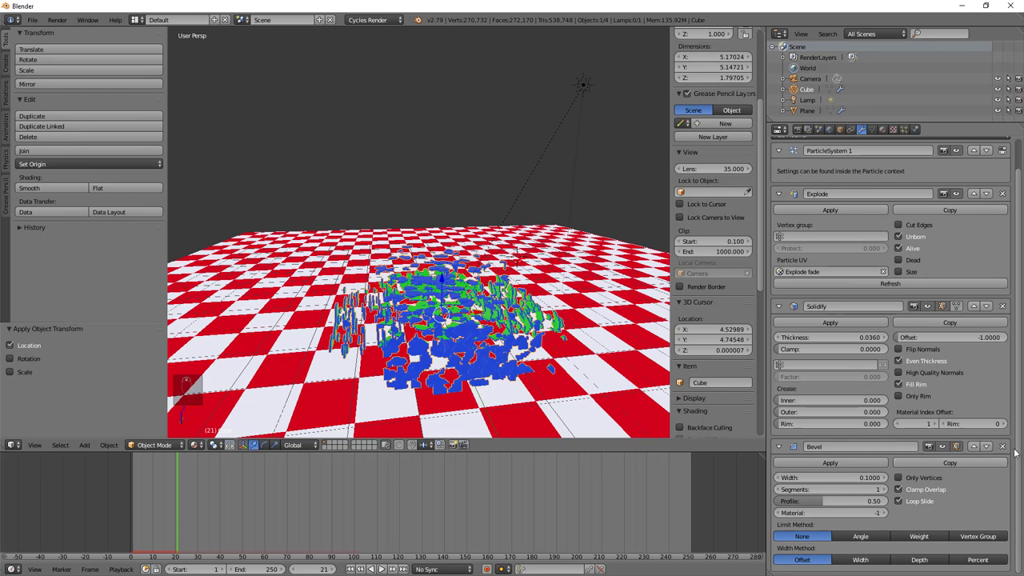
Drag across from the Bevel modifier panel toward the timeline
{"action": "left_click_drag", "start_coordinate": [1003, 451], "coordinate": [441, 499]}
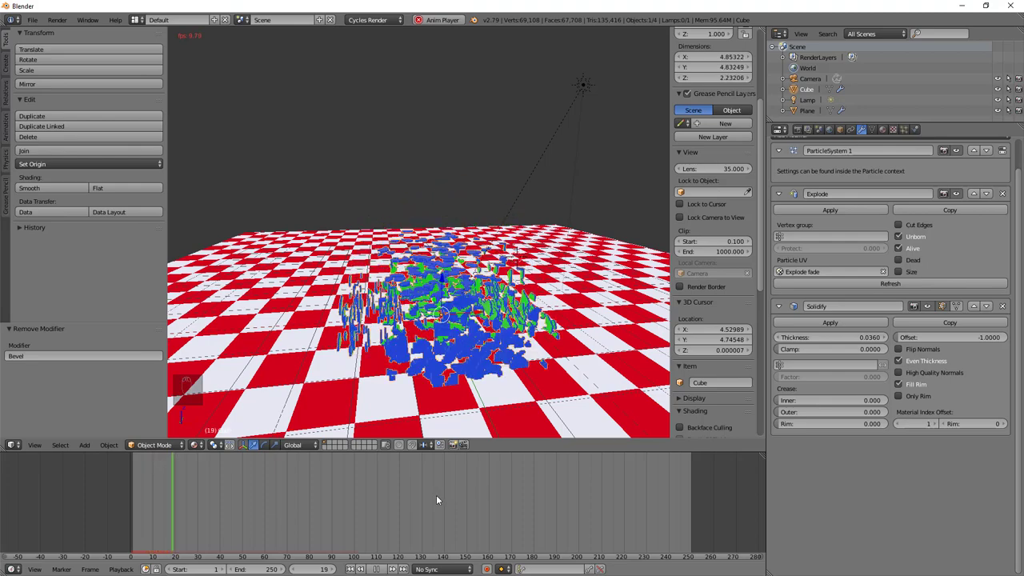
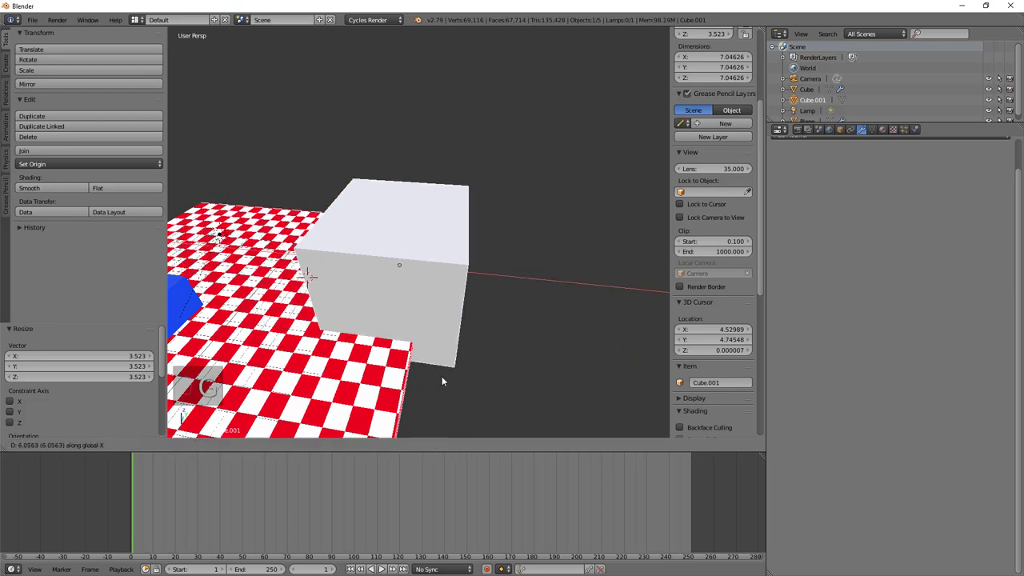
Subdivide the test cube, select a set of its edges for the Group vertex group, and return to object mode
{"action": "key", "text": "g"}
{"action": "key", "text": "Tab"}
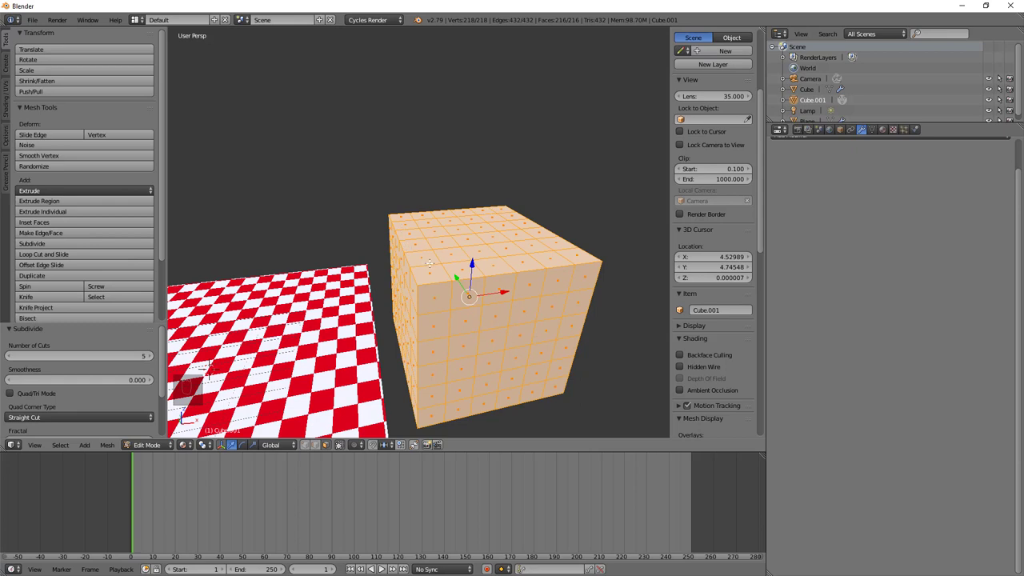
{"action": "key", "text": "2"}
{"action": "key", "text": "ctrl+Tab"}
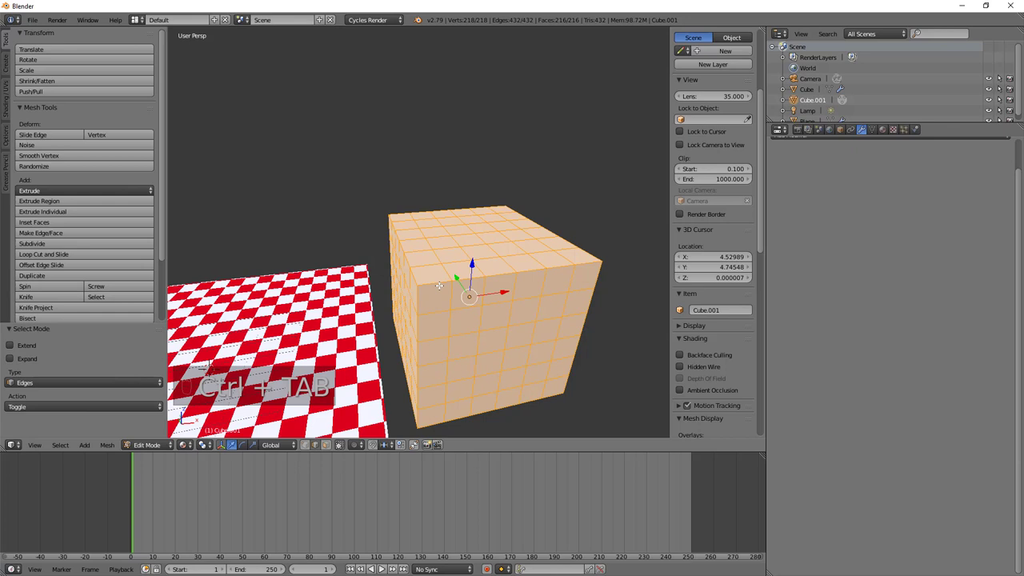
{"action": "key", "text": "a"}
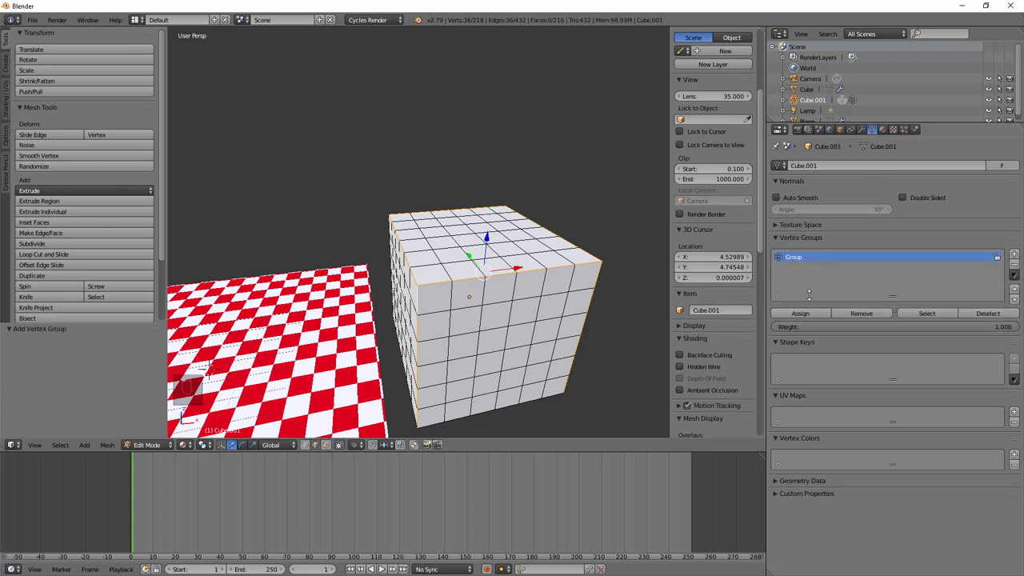
{"action": "key", "text": "Tab"}
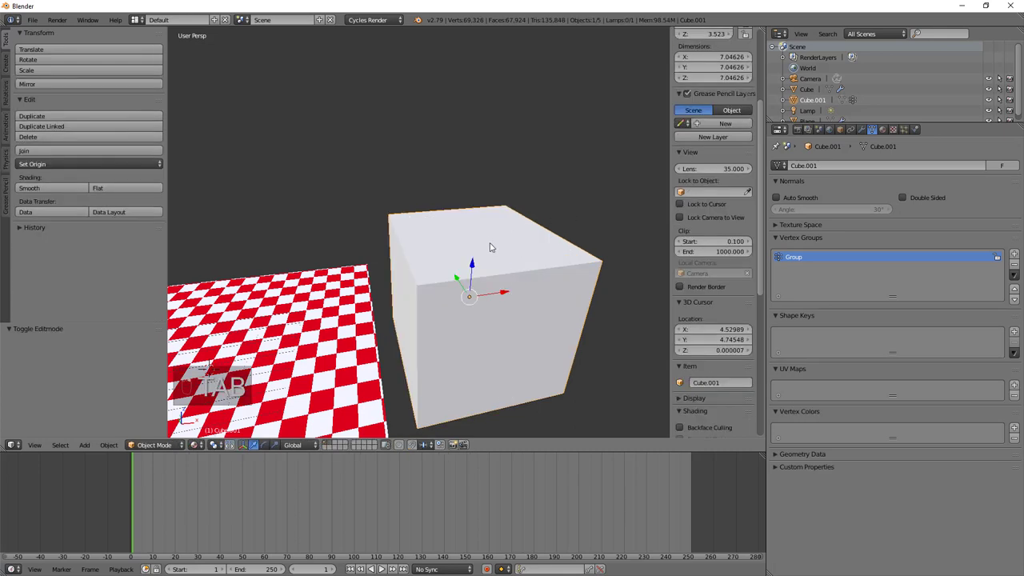
Zoom the view out from the bevelled test cube
{"action": "left_click_drag", "start_coordinate": [864, 135], "coordinate": [845, 167]}
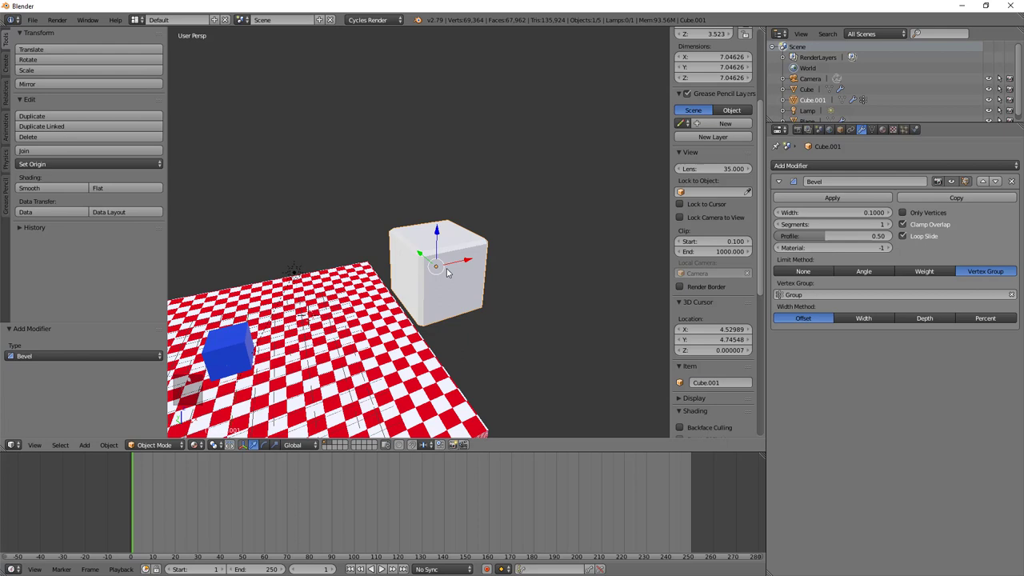
Delete the white test cube and reframe the view on the blue exploding cube
{"action": "key", "text": "x"}
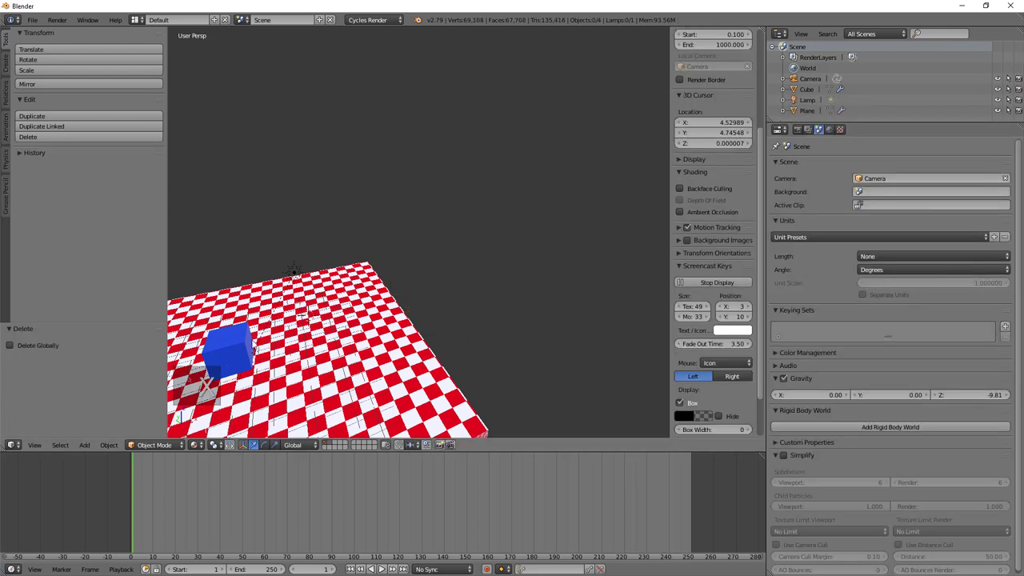
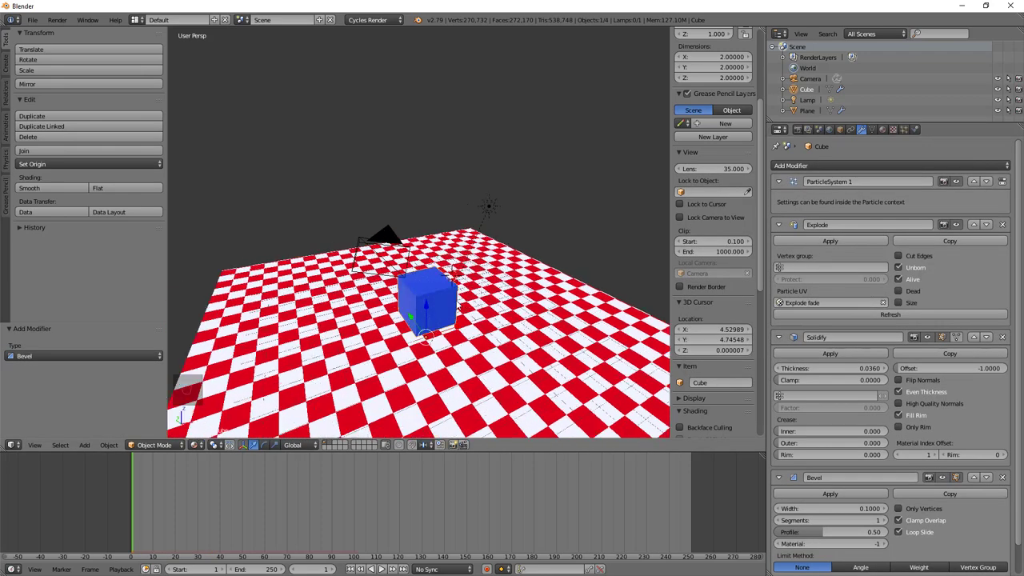
{"action": "middle_click", "coordinate": [463, 213]}
{"action": "middle_click", "coordinate": [459, 221]}
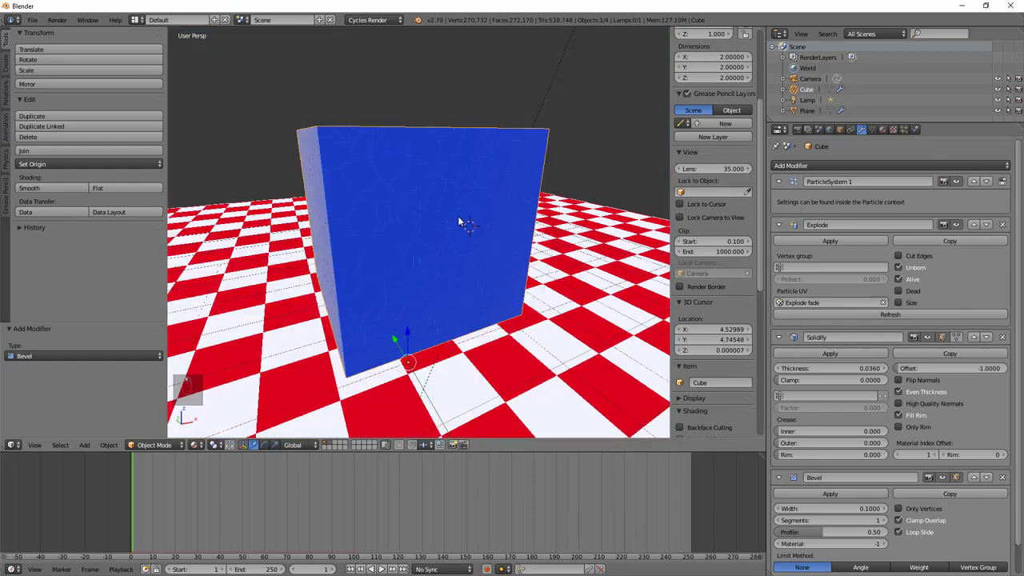